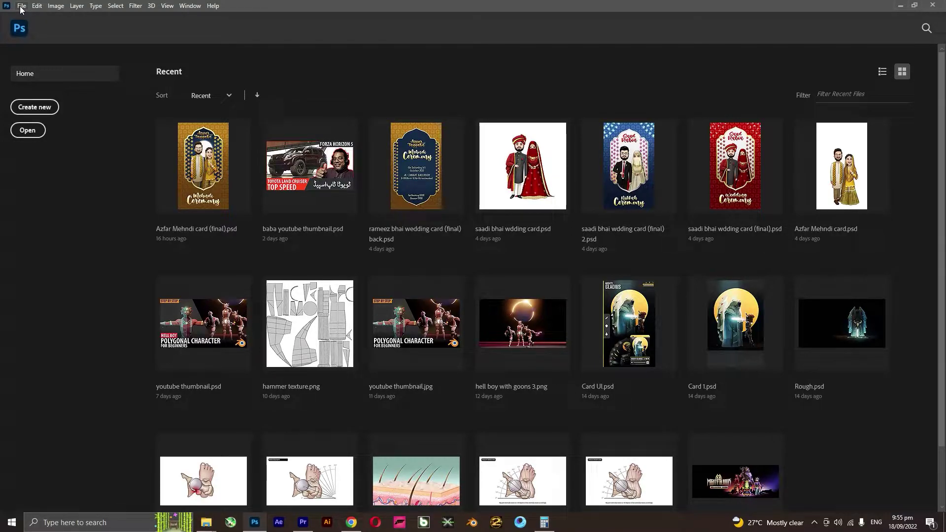
# Create a new blank 1920×1080 px document with a white background.
pyautogui.click(26, 9)
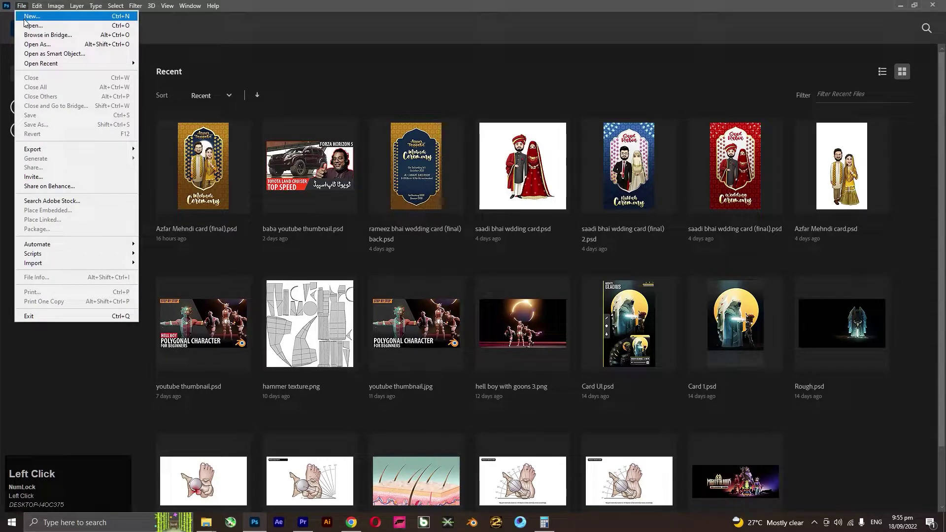
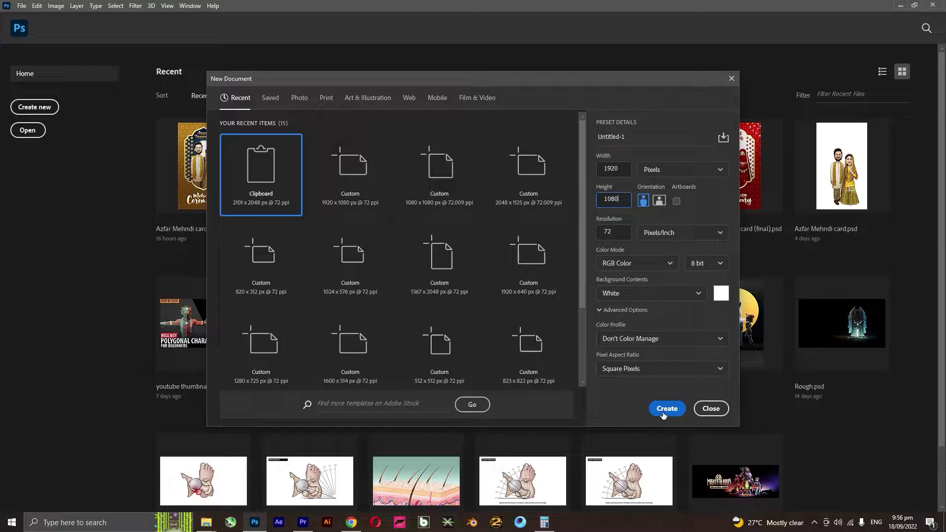
pyautogui.click(665, 416)
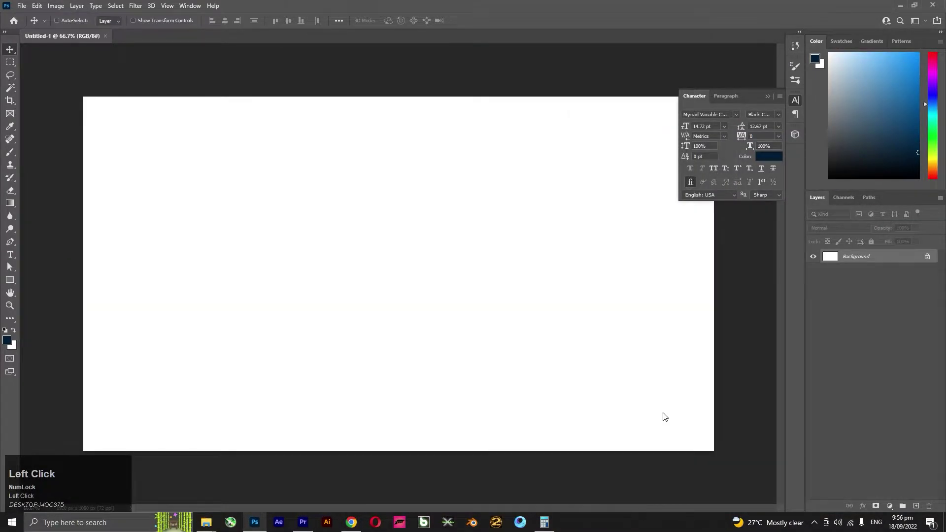
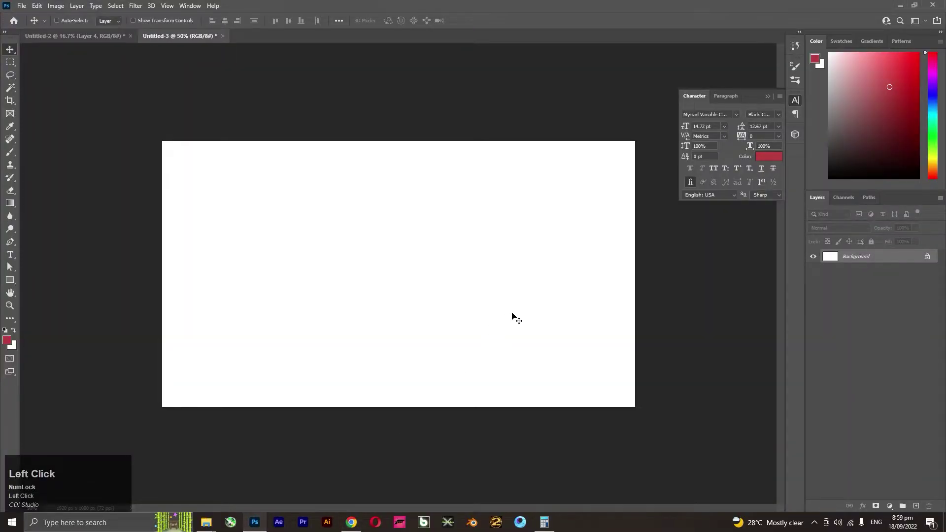
# Paste the portrait photo and move it to the lower-left corner of the canvas.
pyautogui.press('ctrl+v')
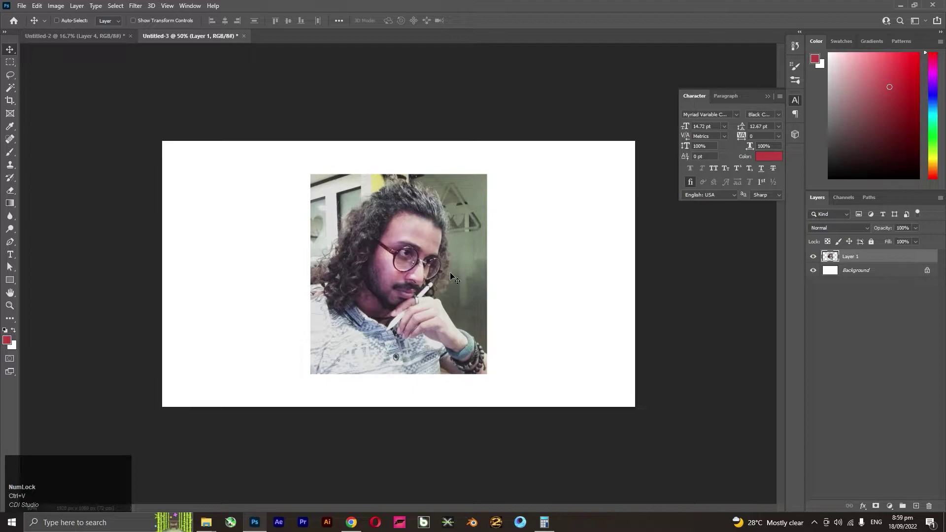
pyautogui.moveTo(463, 278); pyautogui.dragTo(18, 92)
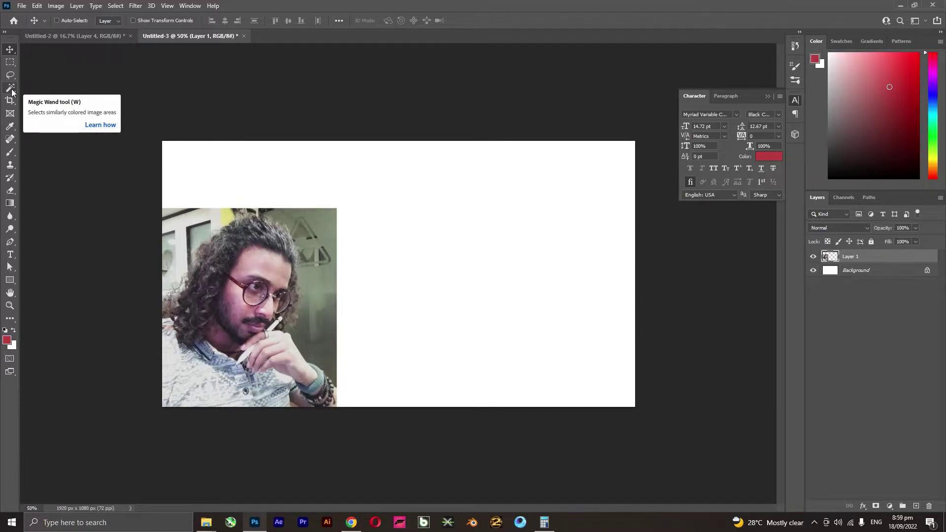
pyautogui.moveTo(18, 92); pyautogui.dragTo(58, 92)
# Select the person with Object Selection, copy them to a new layer and hide the original photo.
pyautogui.click(57, 92)
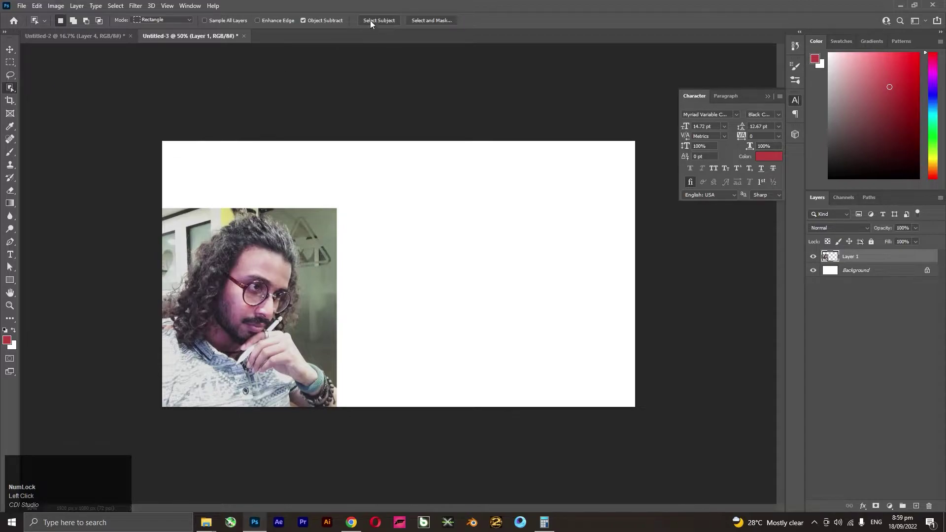
pyautogui.click(373, 24)
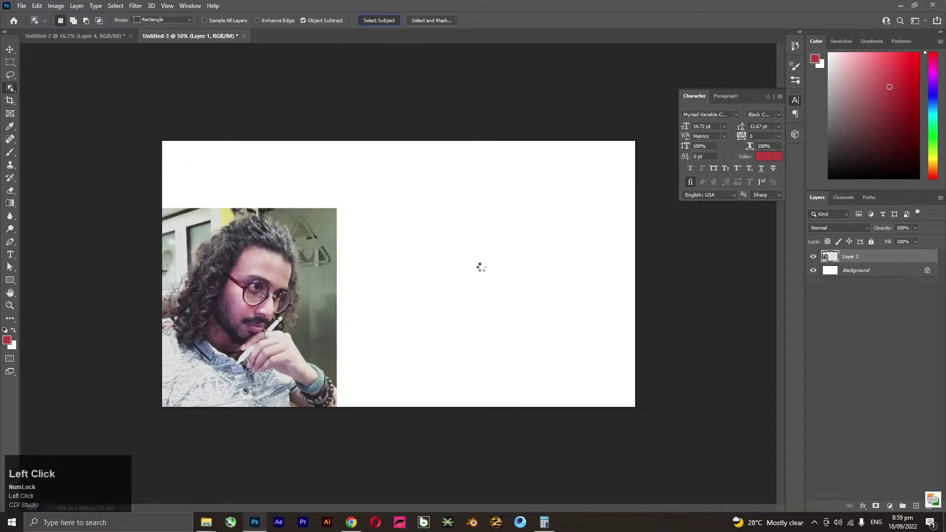
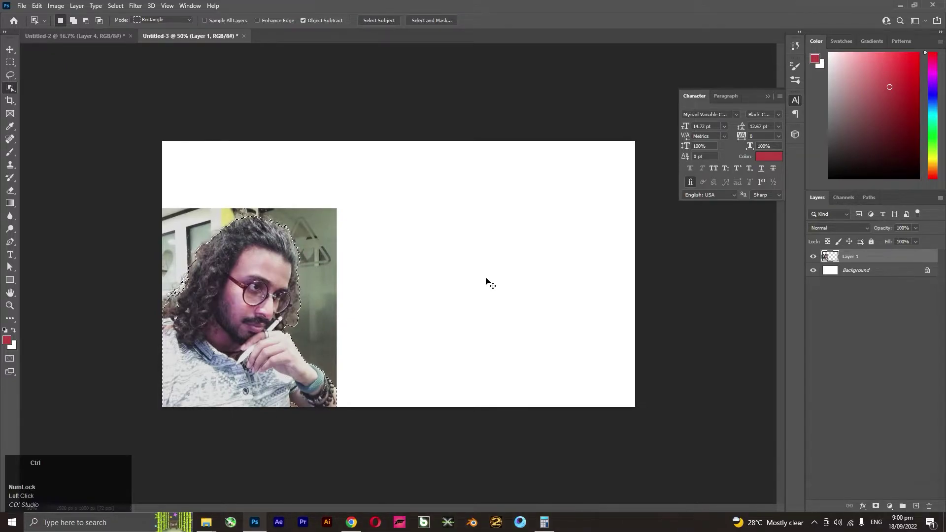
pyautogui.press('ctrl+c')
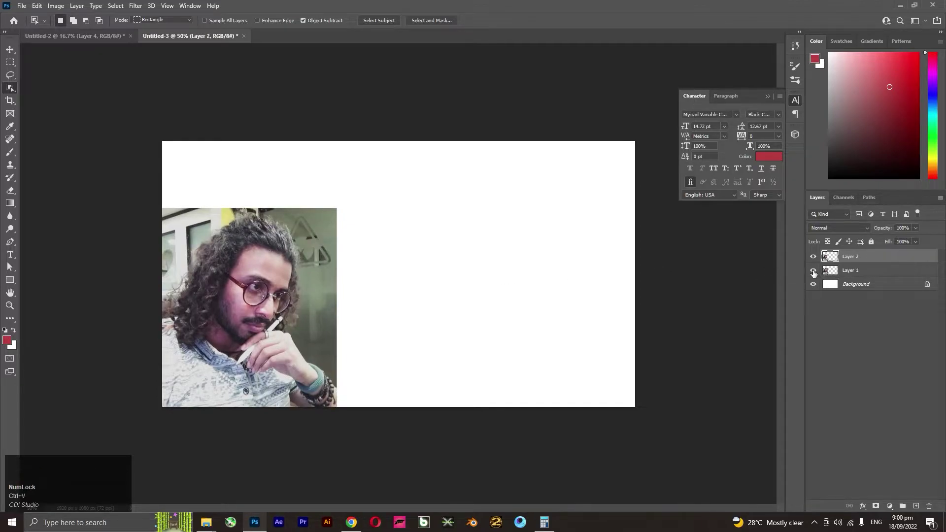
pyautogui.click(816, 273)
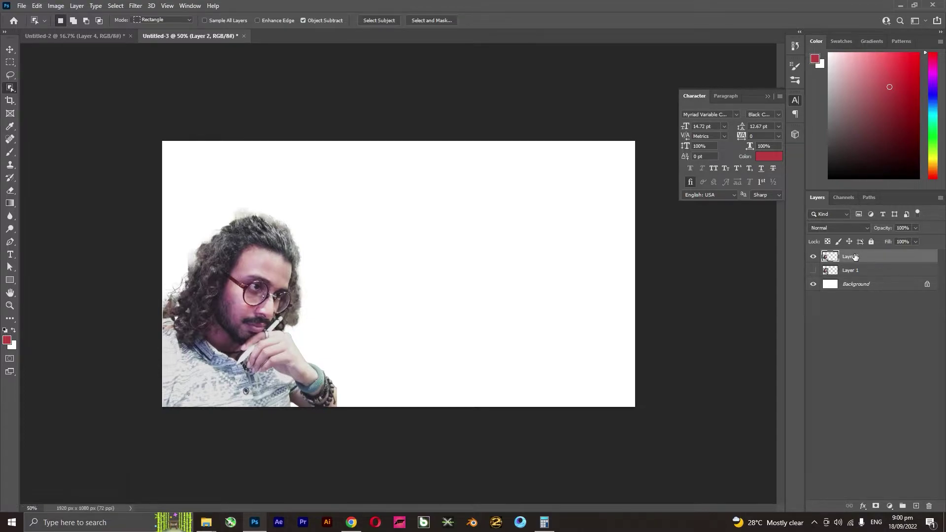
# Copy the pink mountain-lake illustration from Chrome and scale it to fill the canvas behind the person.
pyautogui.click(357, 524)
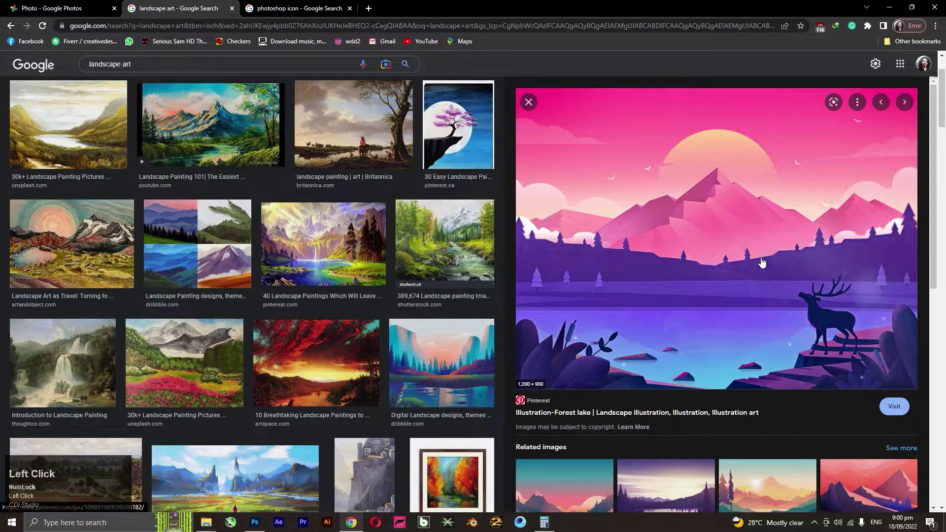
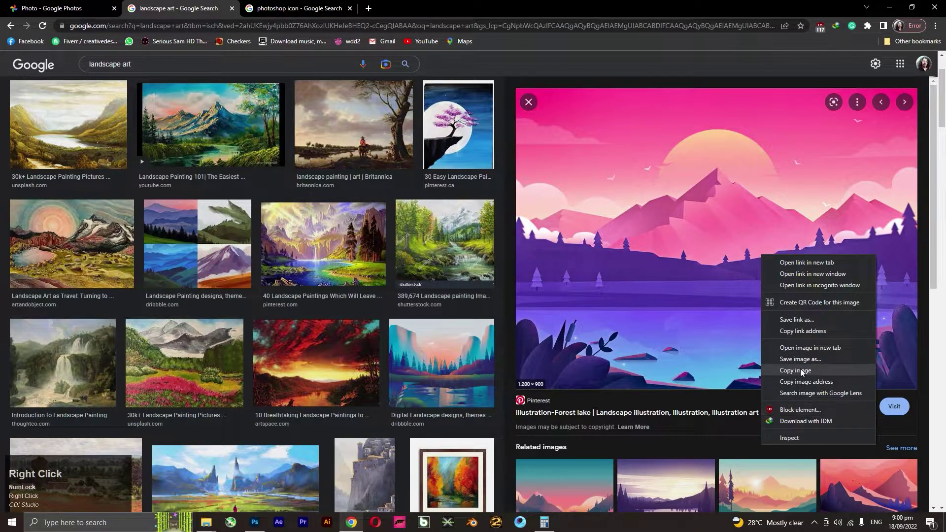
pyautogui.click(806, 372)
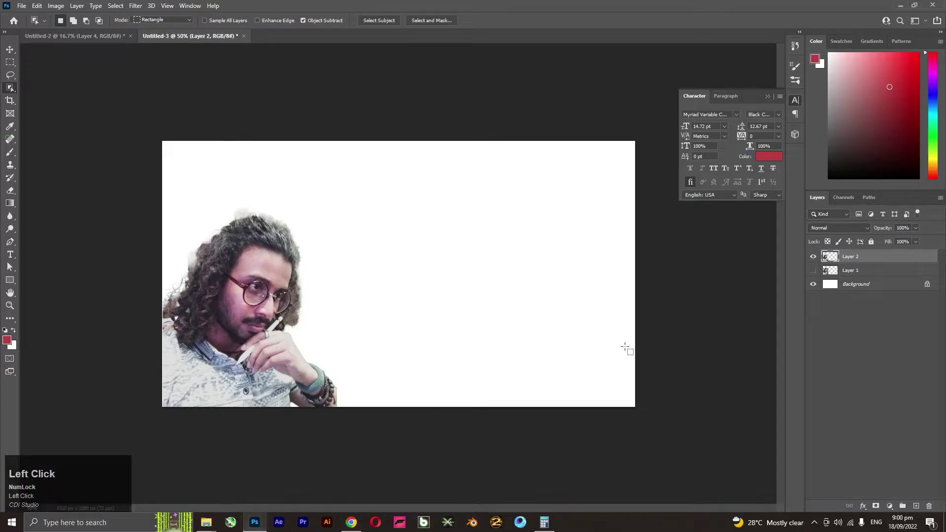
pyautogui.press('ctrl+v')
pyautogui.press('ctrl+t')
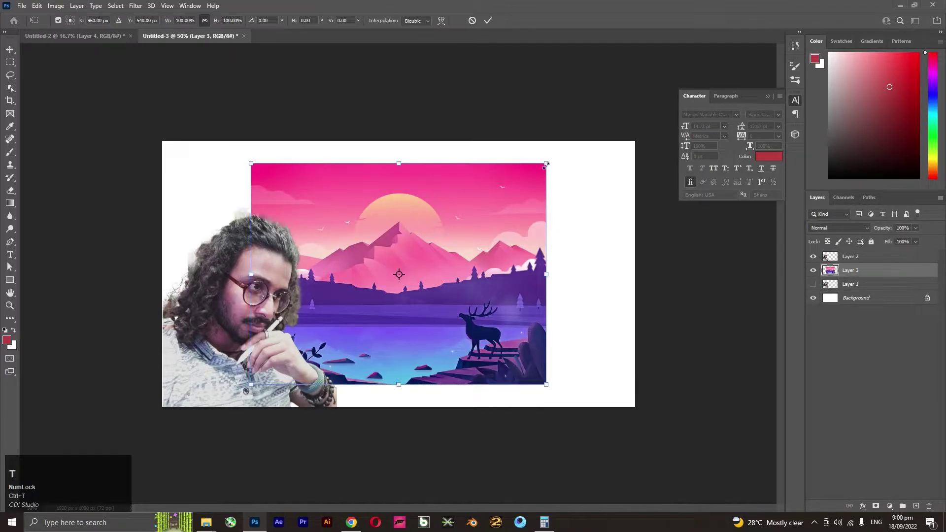
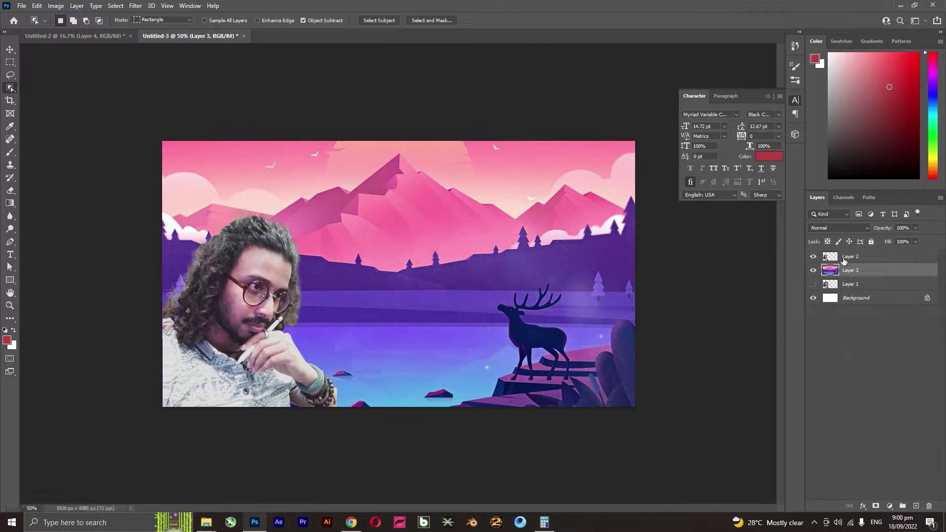
pyautogui.click(841, 258)
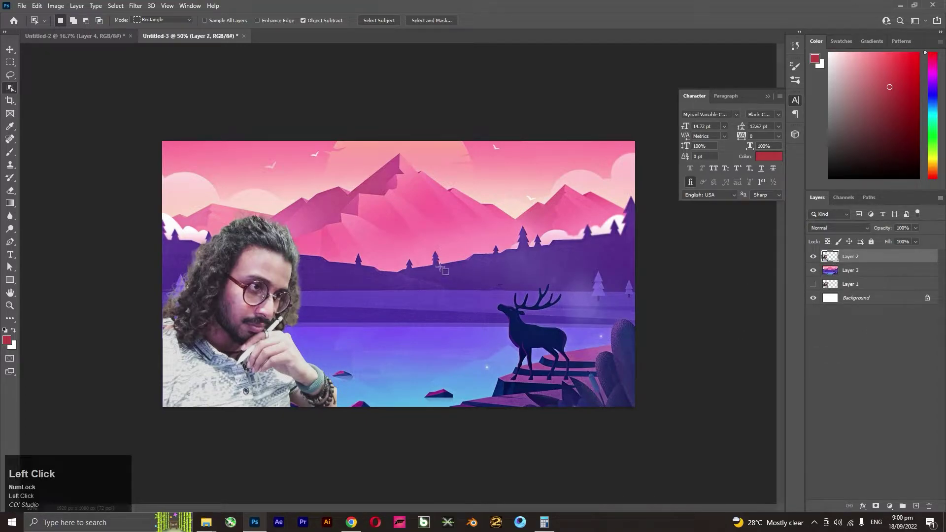
# Apply Smart Sharpen to the cut-out person layer.
pyautogui.press('v')
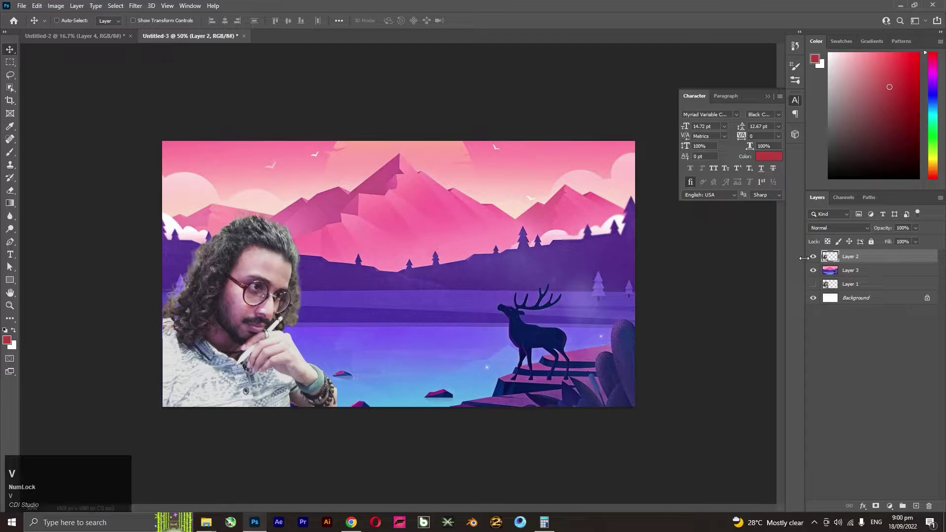
pyautogui.click(851, 259)
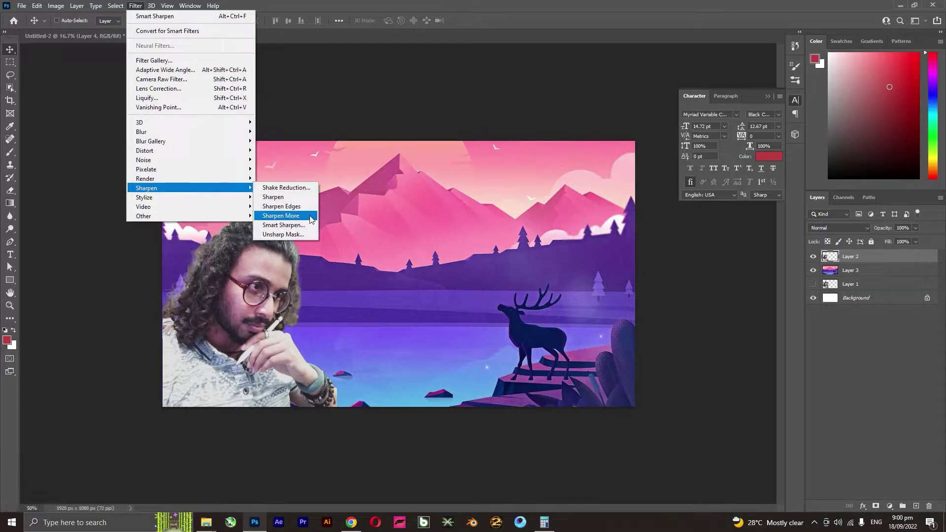
pyautogui.click(308, 231)
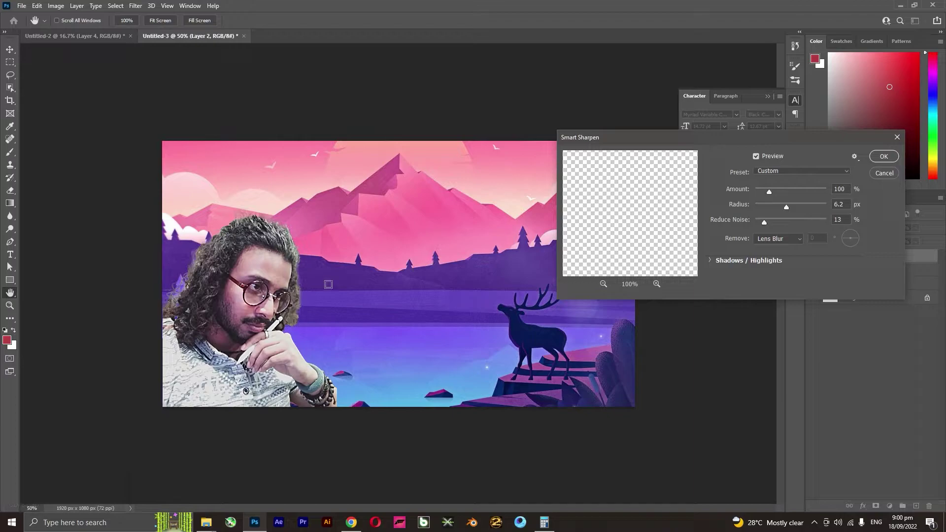
pyautogui.click(37, 20)
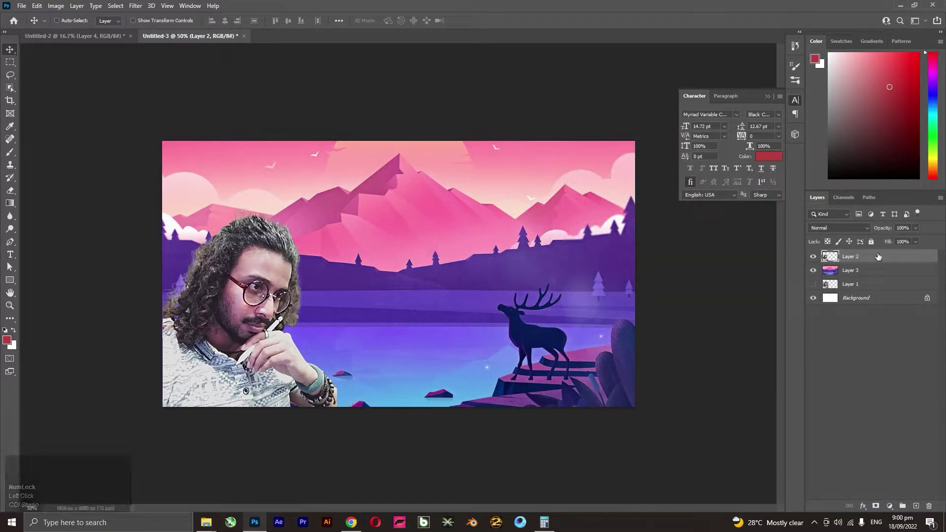
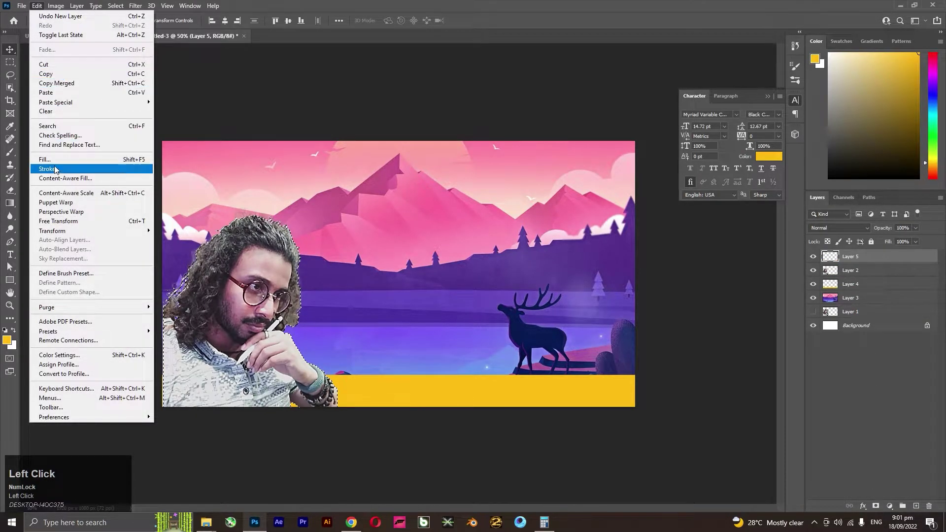
# Stroke the person with a thick yellow outline, deselect, and duplicate the outlined layer.
pyautogui.click(61, 170)
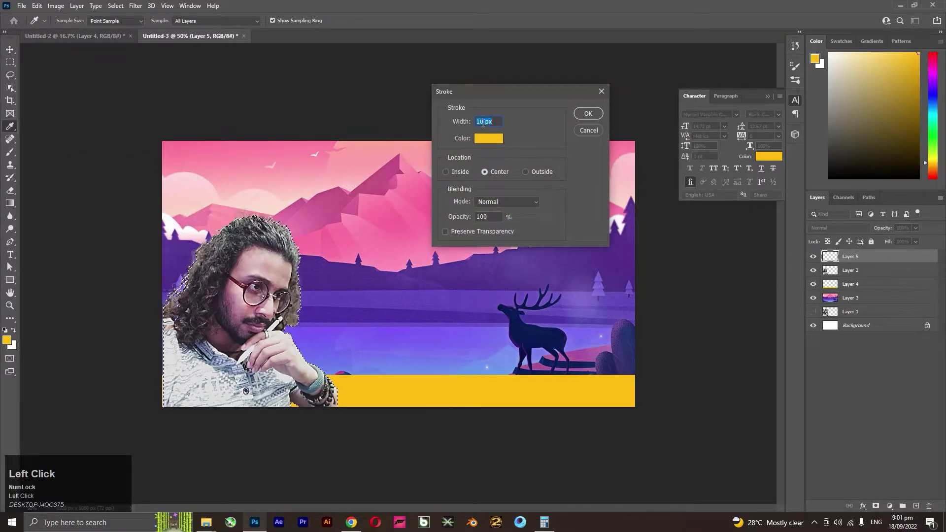
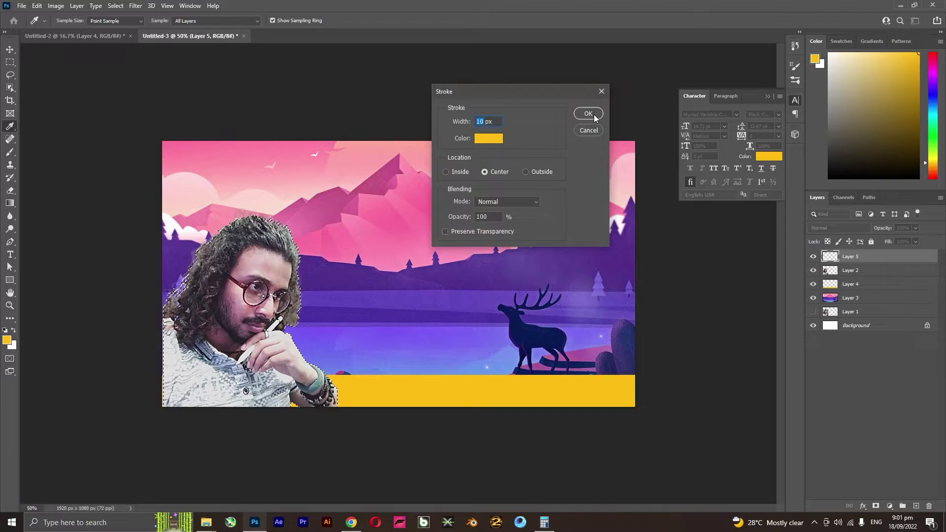
pyautogui.click(600, 118)
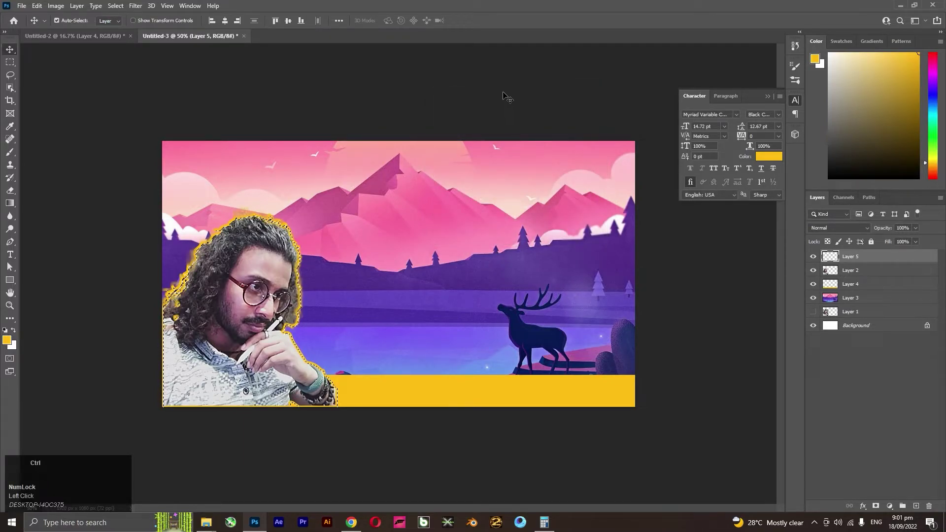
pyautogui.press('ctrl+d')
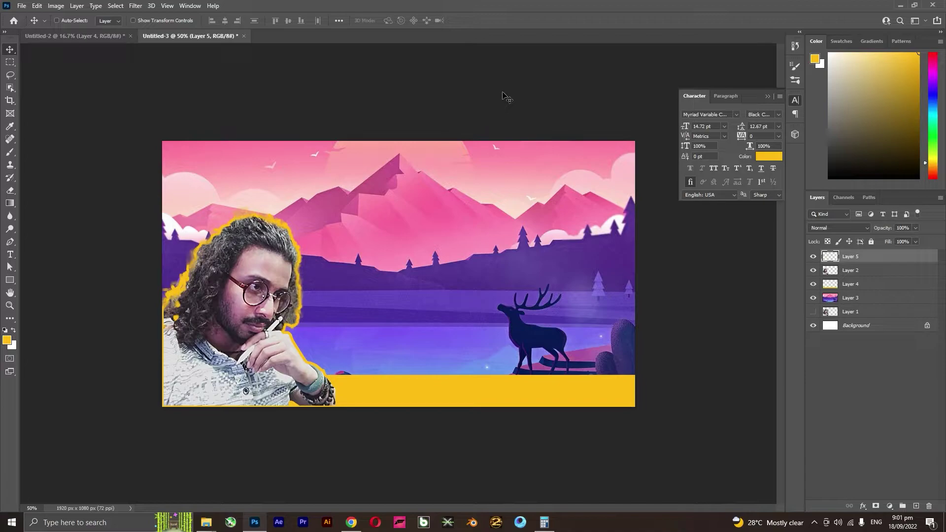
pyautogui.press('ctrl+d')
pyautogui.press('ctrl+j')
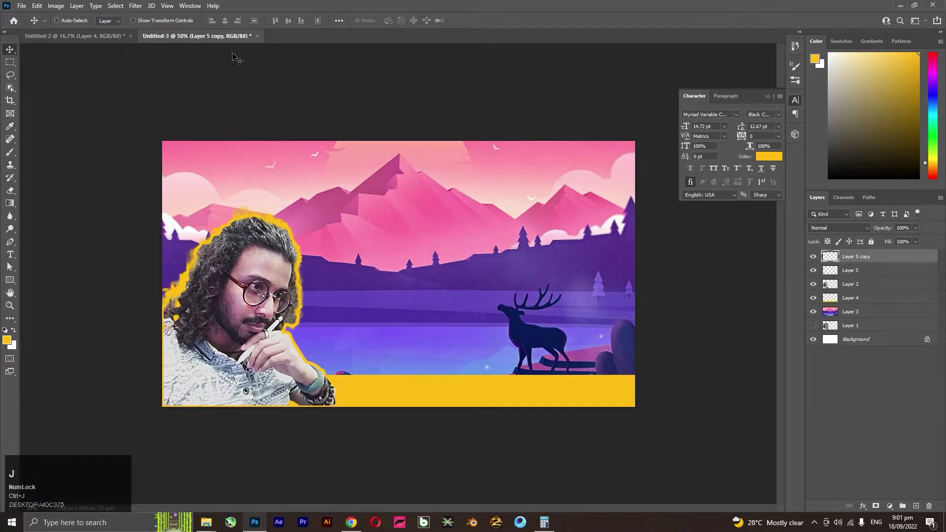
# Gaussian-blur the portrait copy at about 48 px and blend it with Color Burn.
pyautogui.click(136, 7)
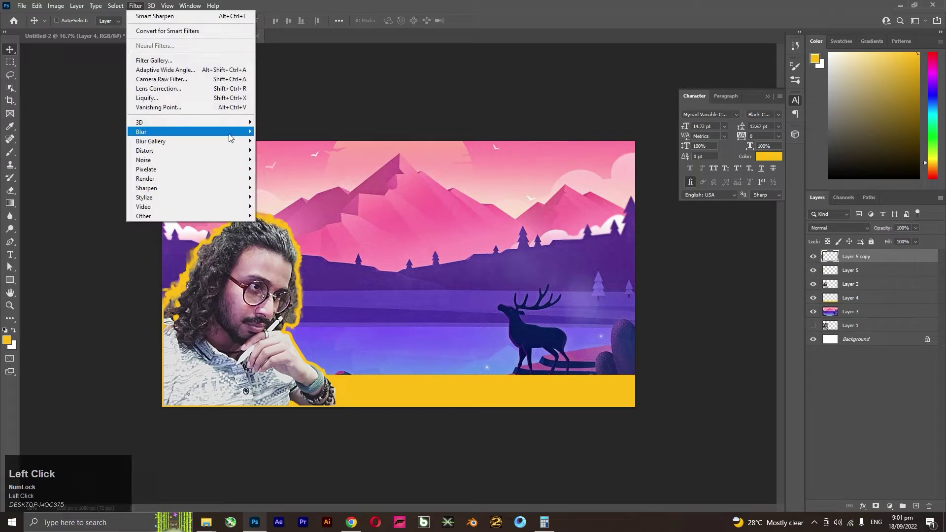
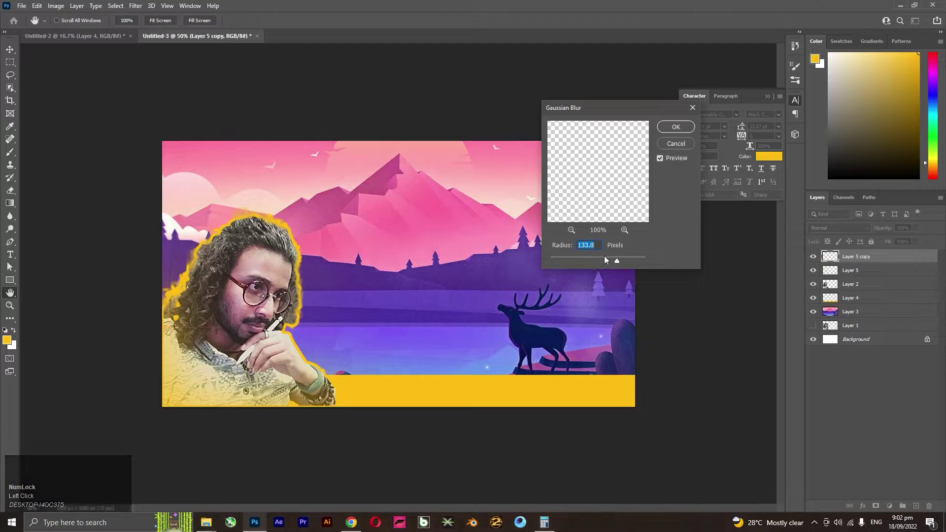
pyautogui.click(608, 259)
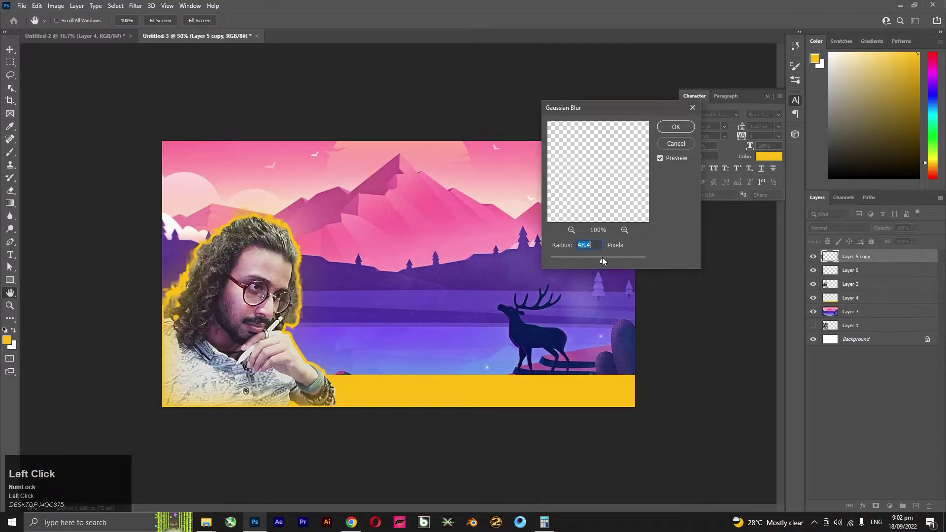
pyautogui.click(681, 130)
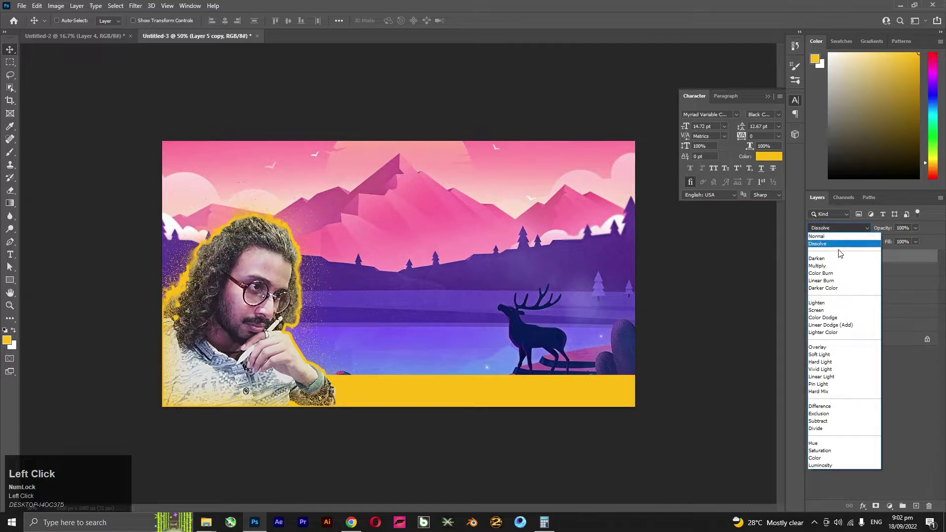
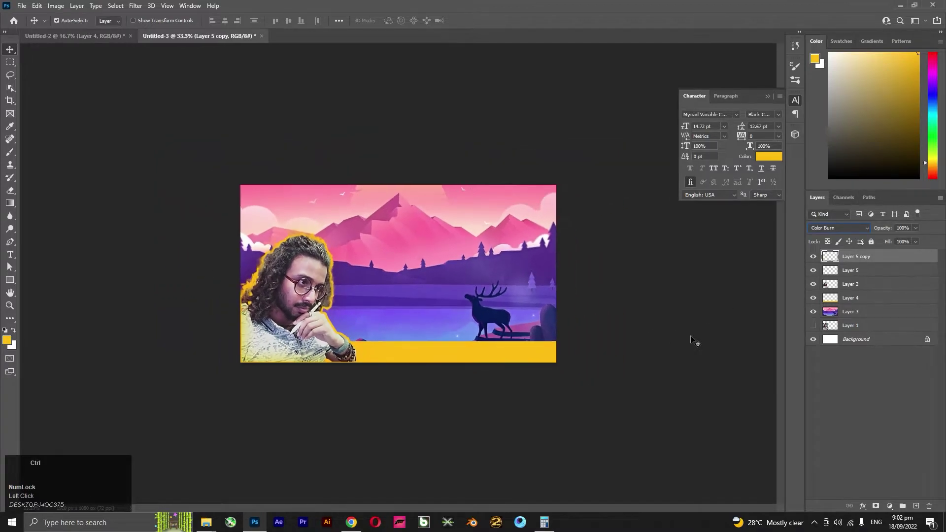
pyautogui.doubleClick(862, 315)
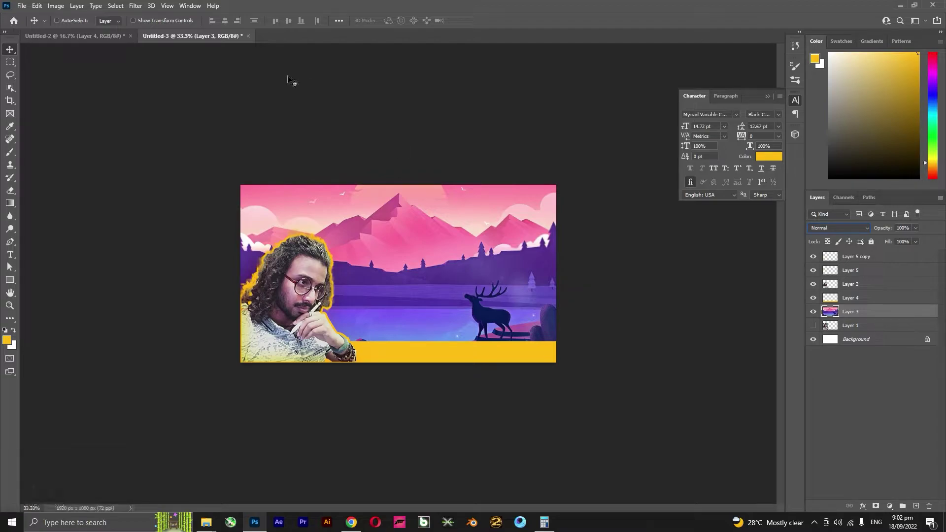
# Apply Smart Sharpen at 100% to the pink landscape background layer.
pyautogui.click(144, 10)
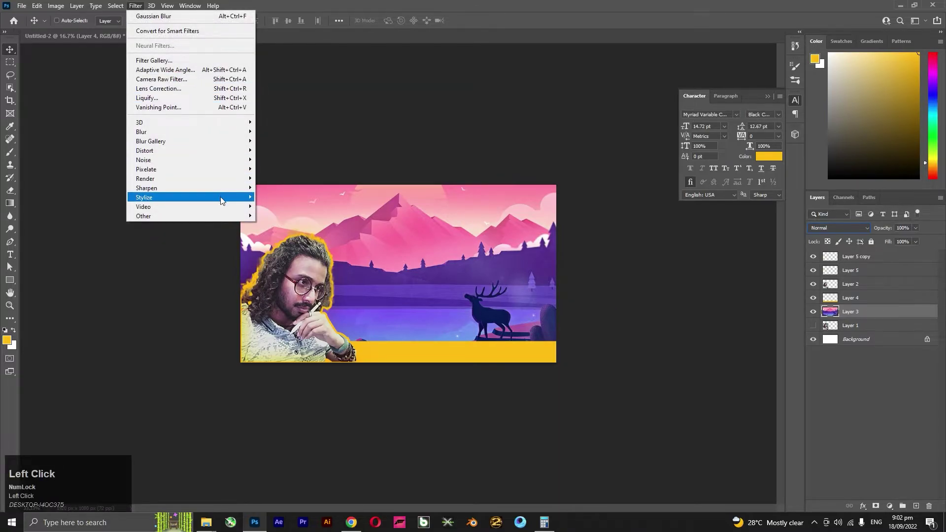
pyautogui.click(297, 229)
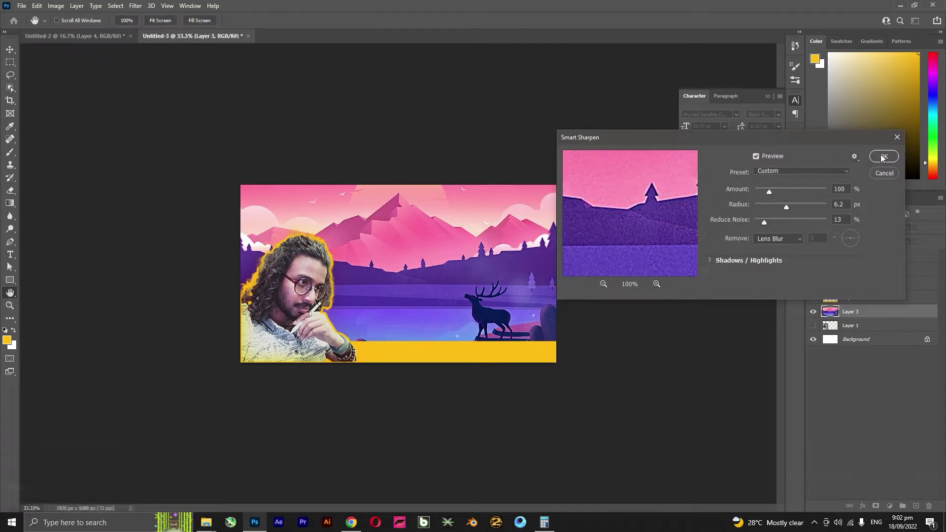
pyautogui.doubleClick(884, 158)
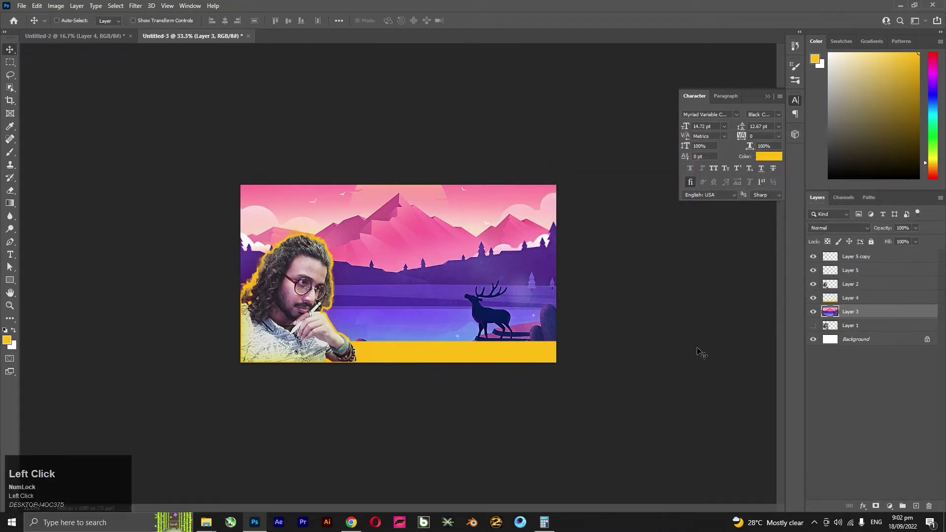
pyautogui.click(867, 256)
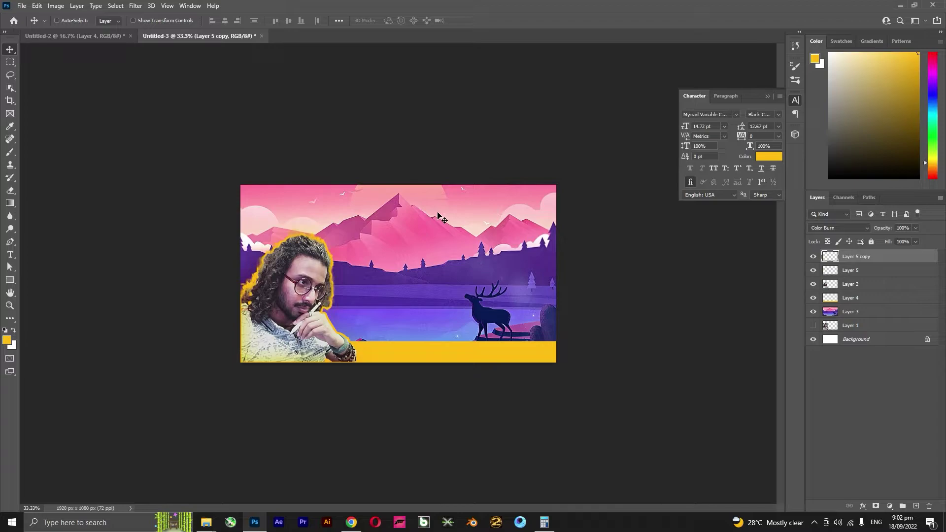
# Add a large yellow HOW TO MAKE headline over the mountains and duplicate it.
pyautogui.press('t')
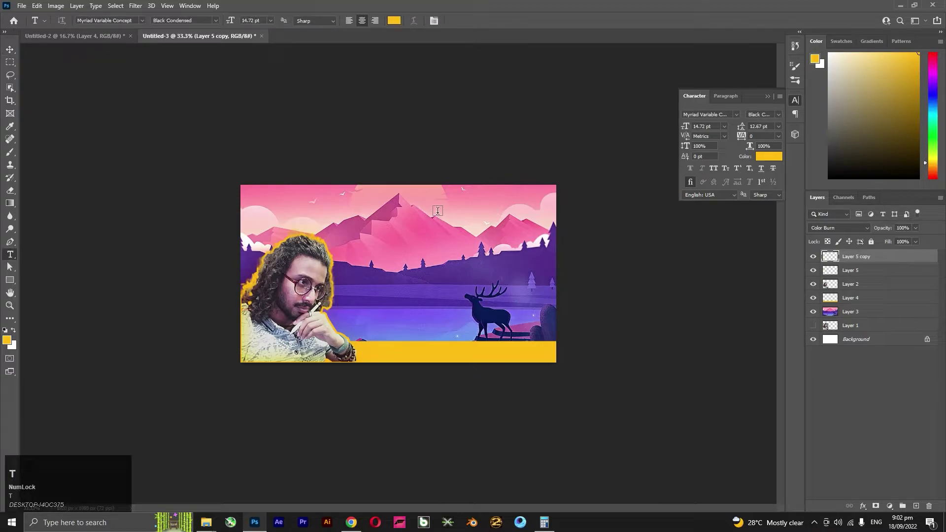
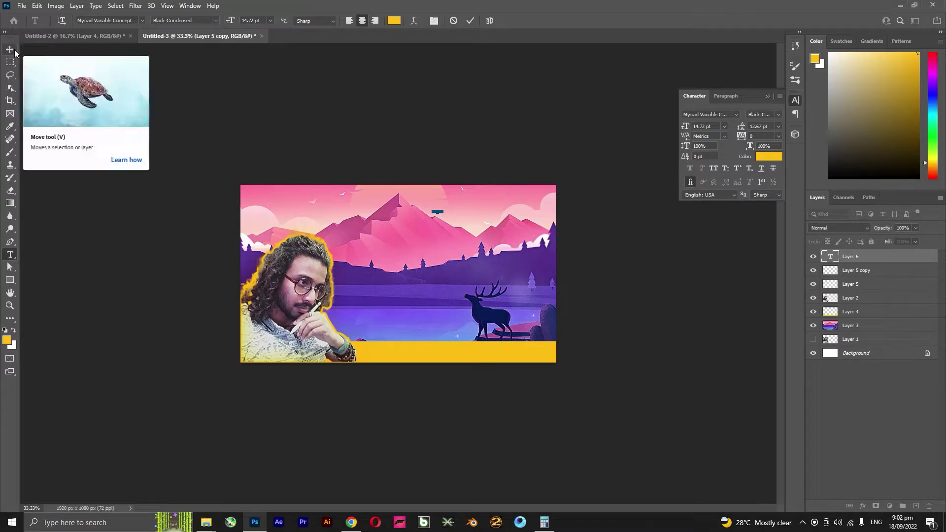
pyautogui.click(19, 53)
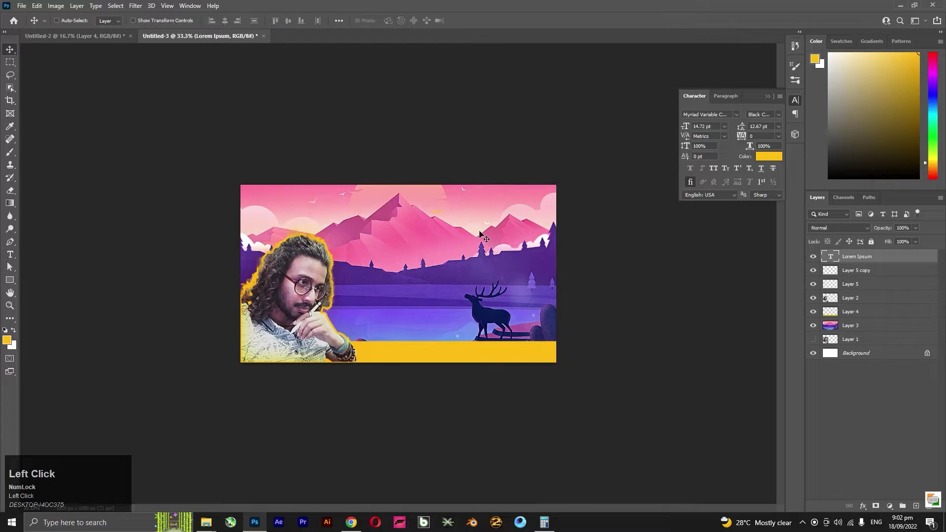
pyautogui.press('ctrl+t')
pyautogui.press('ctrl+t')
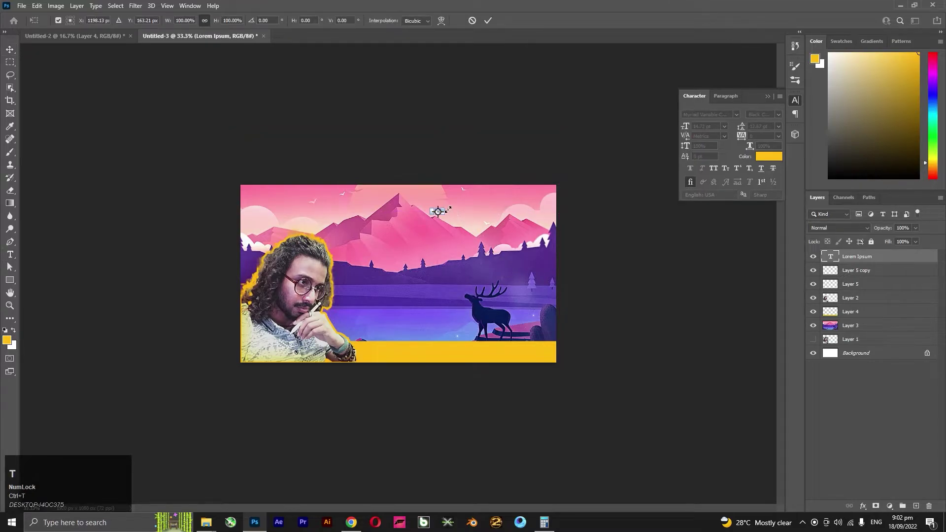
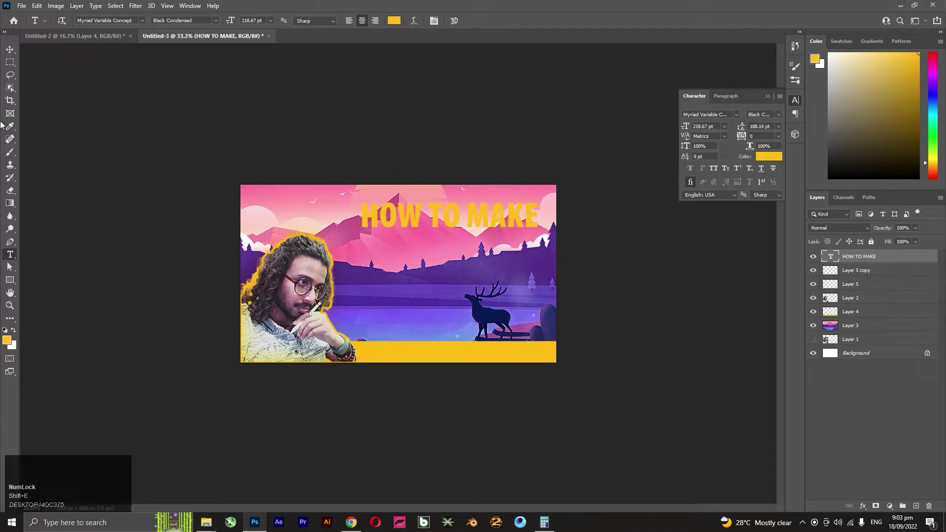
pyautogui.click(14, 54)
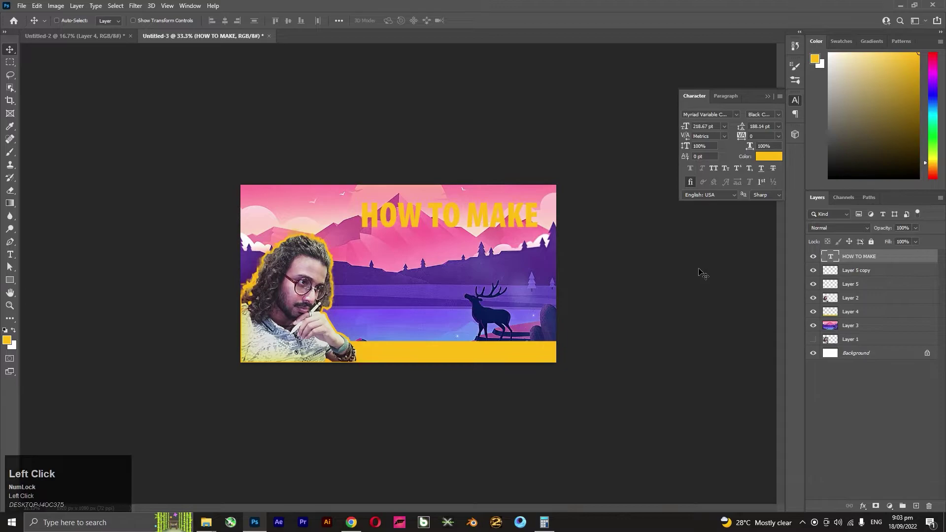
pyautogui.press('ctrl+j')
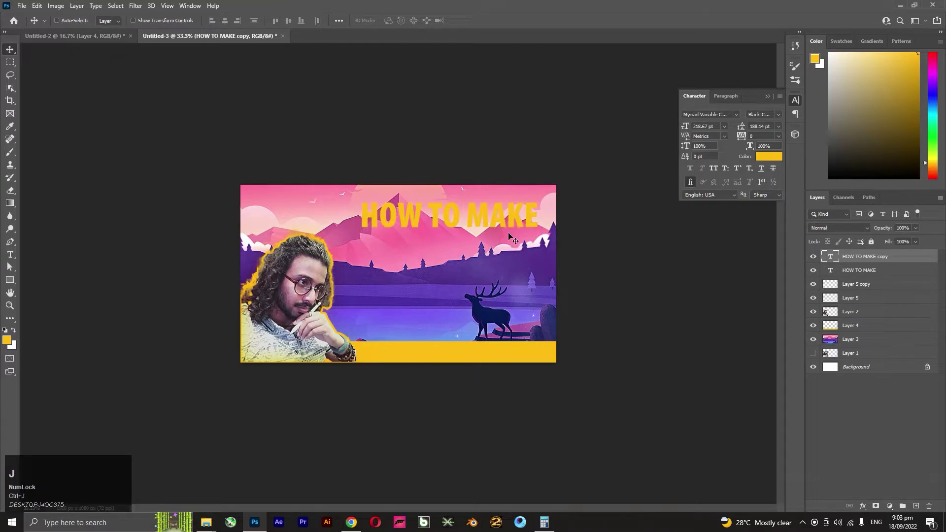
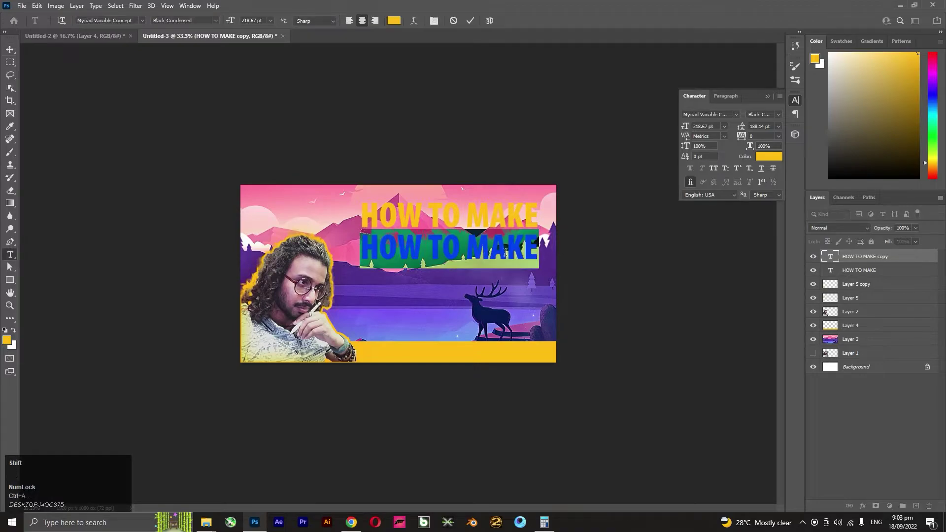
# Edit the duplicated lines to read ATTRACTIVE and THUMBNAIL.
pyautogui.press('shift+a')
pyautogui.press('shift+t')
pyautogui.press('shift+r')
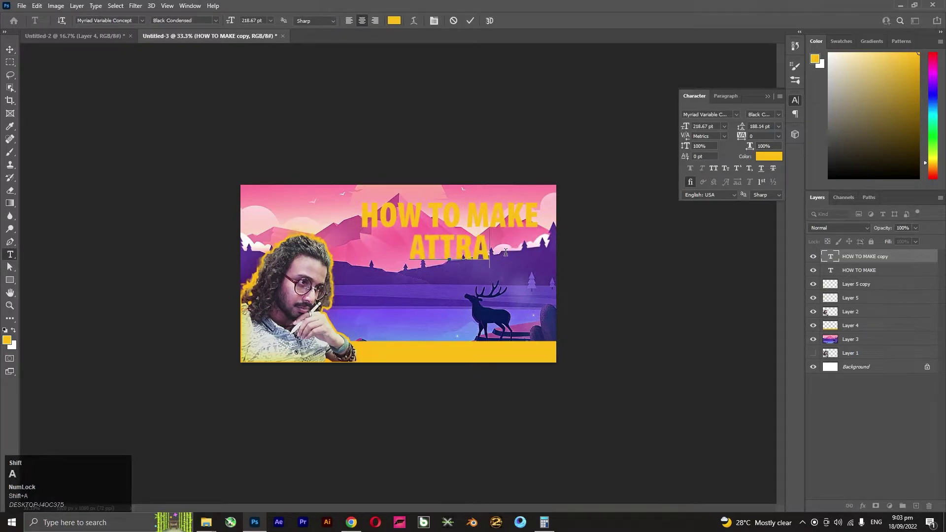
pyautogui.press('shift+c')
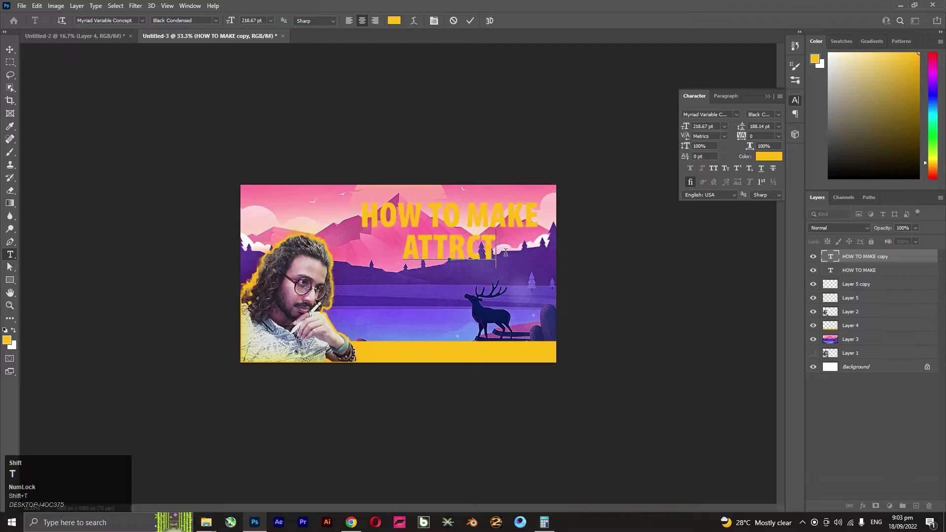
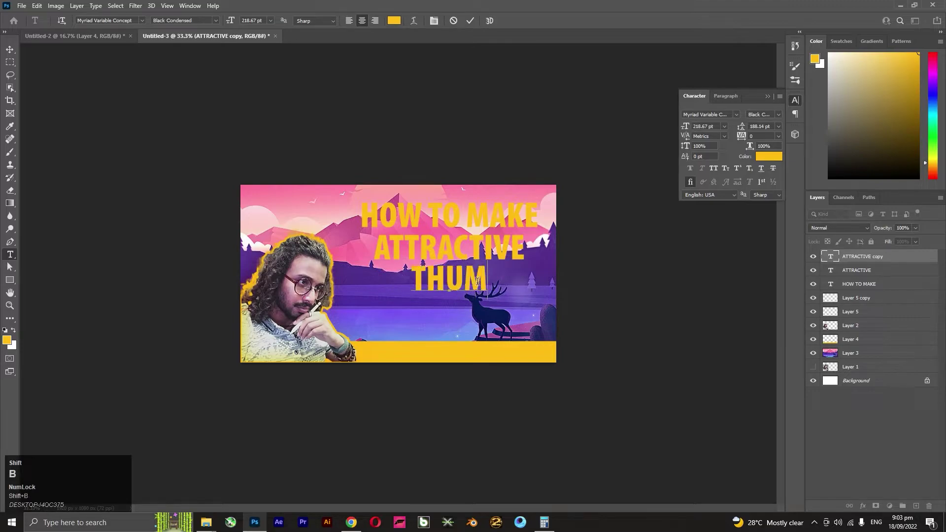
pyautogui.press('shift+i')
pyautogui.click(14, 53)
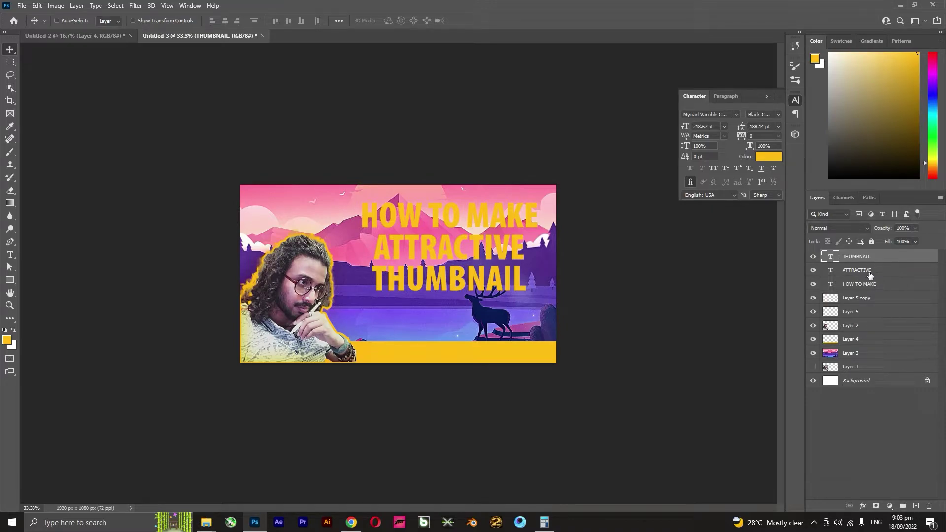
# Draw a rounded box fitted behind the HOW TO MAKE line.
pyautogui.click(870, 285)
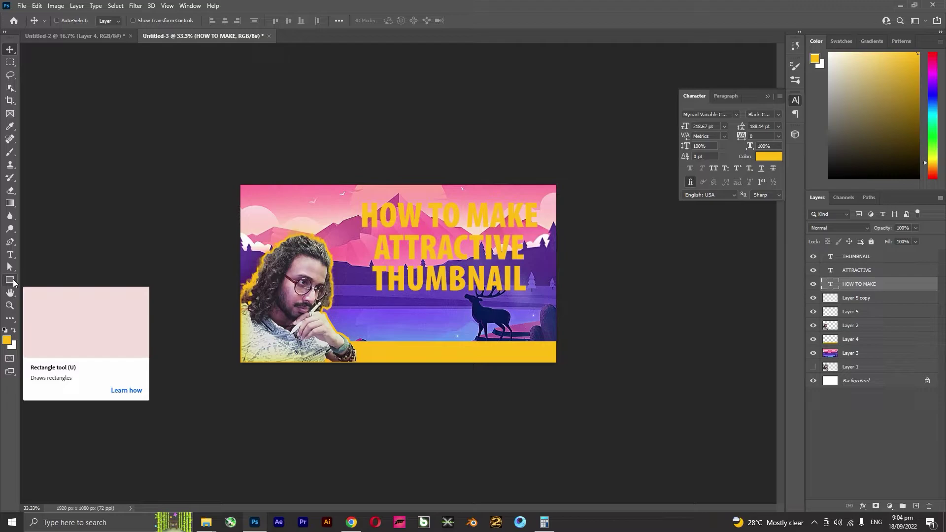
pyautogui.click(19, 283)
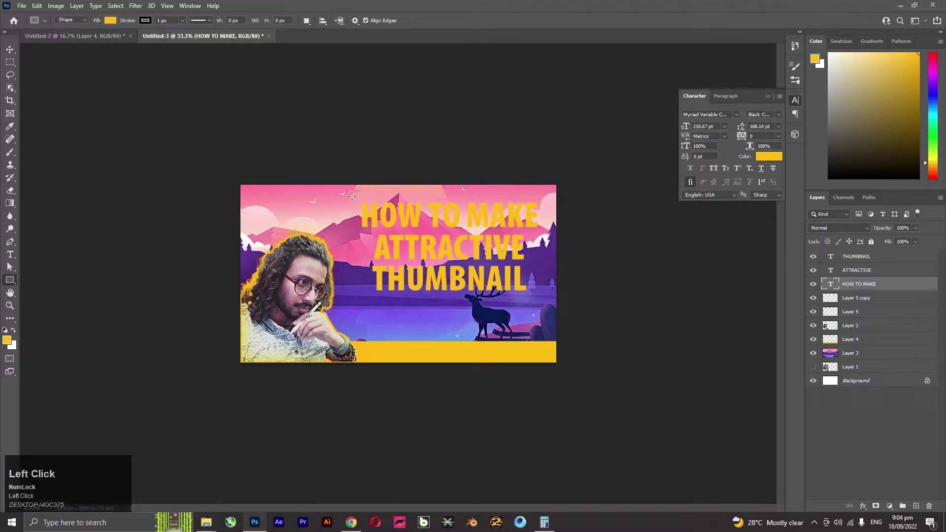
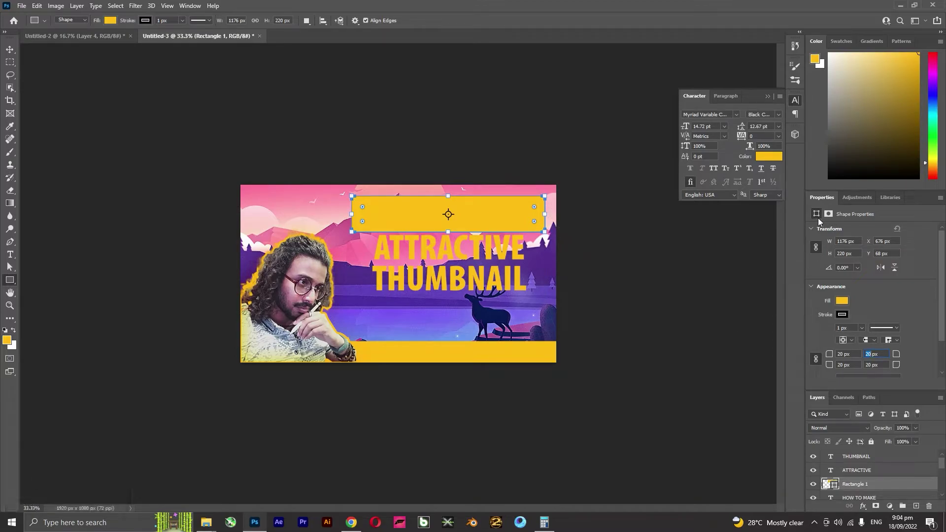
pyautogui.click(11, 49)
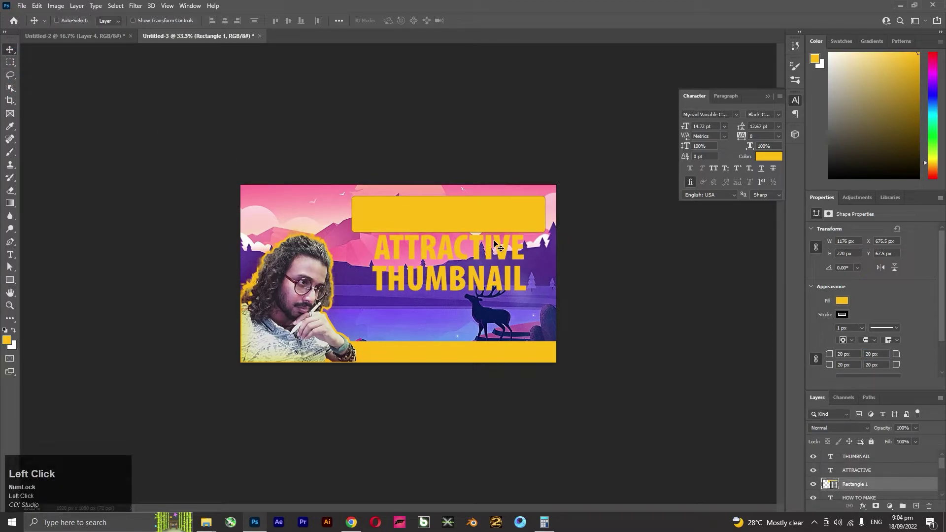
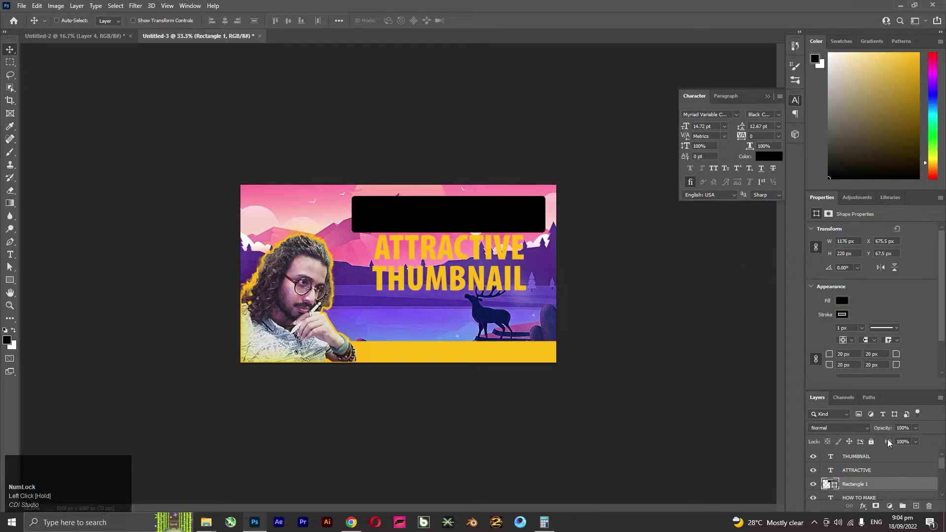
pyautogui.scroll(-3)
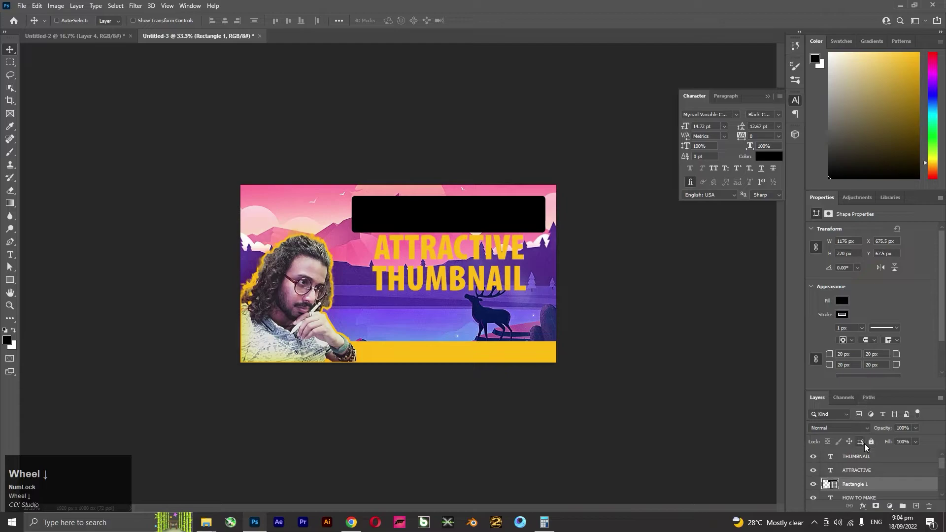
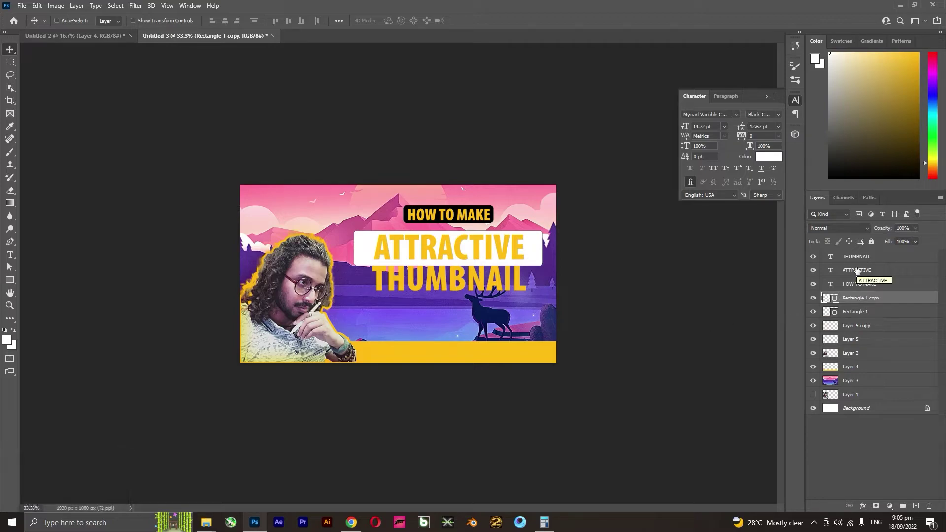
# Recolour ATTRACTIVE black and position its white box directly beneath the text.
pyautogui.click(858, 271)
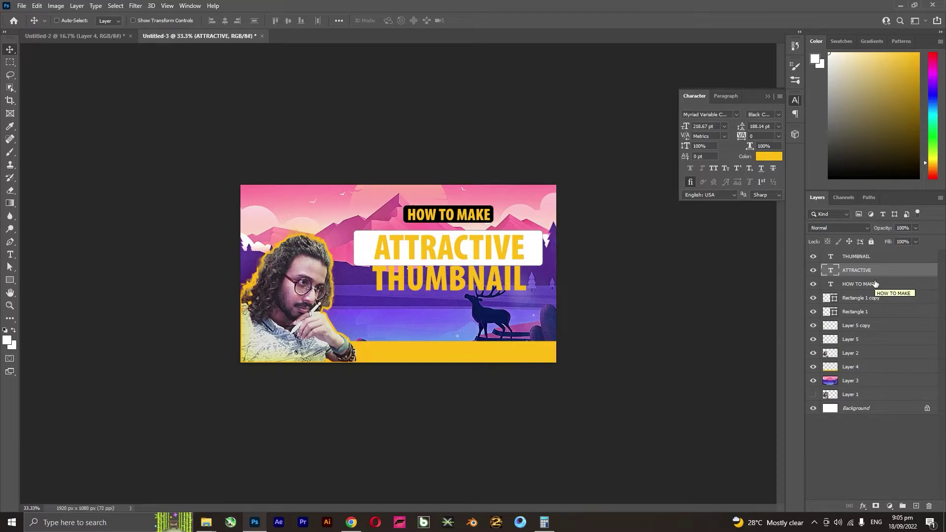
pyautogui.click(873, 302)
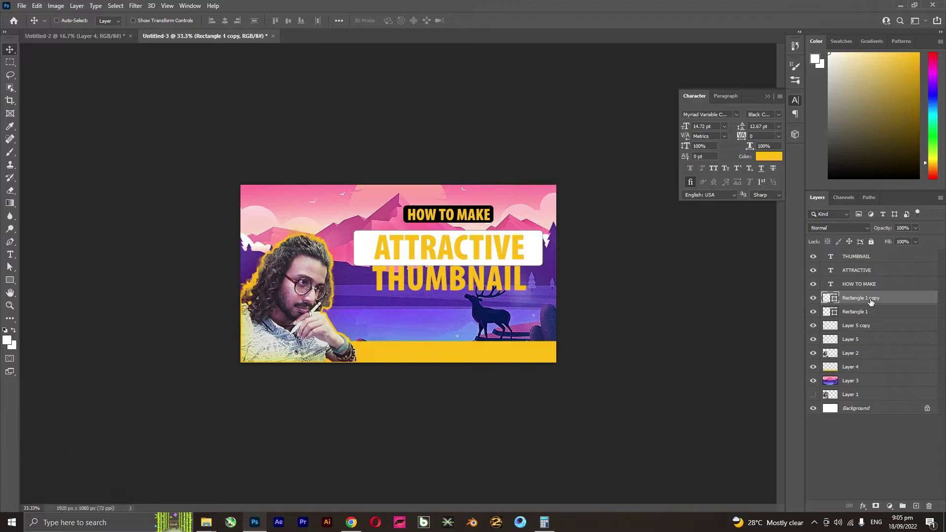
pyautogui.moveTo(872, 302); pyautogui.dragTo(795, 308)
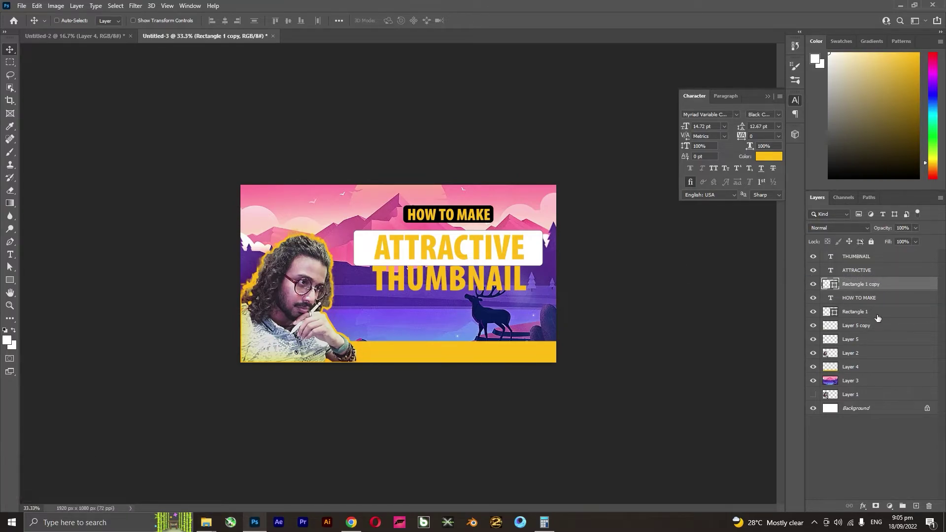
pyautogui.click(862, 312)
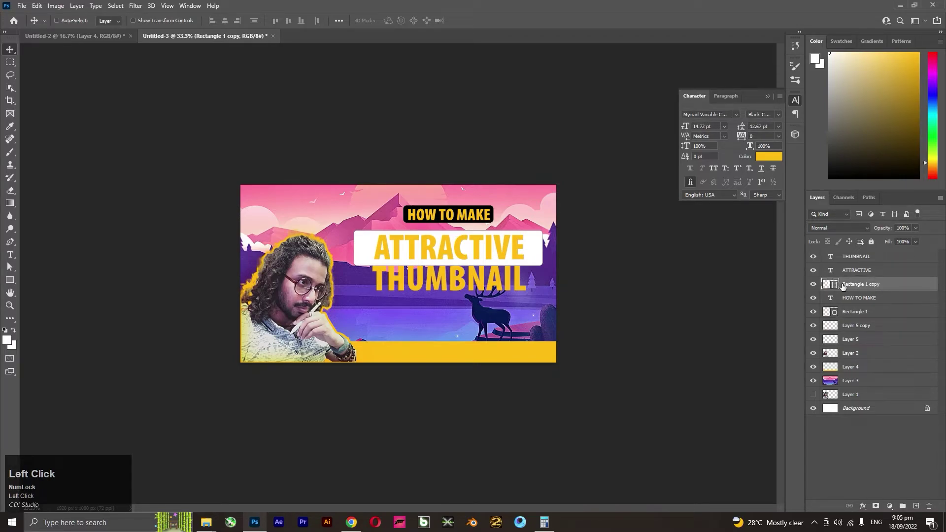
pyautogui.moveTo(866, 273); pyautogui.dragTo(822, 135)
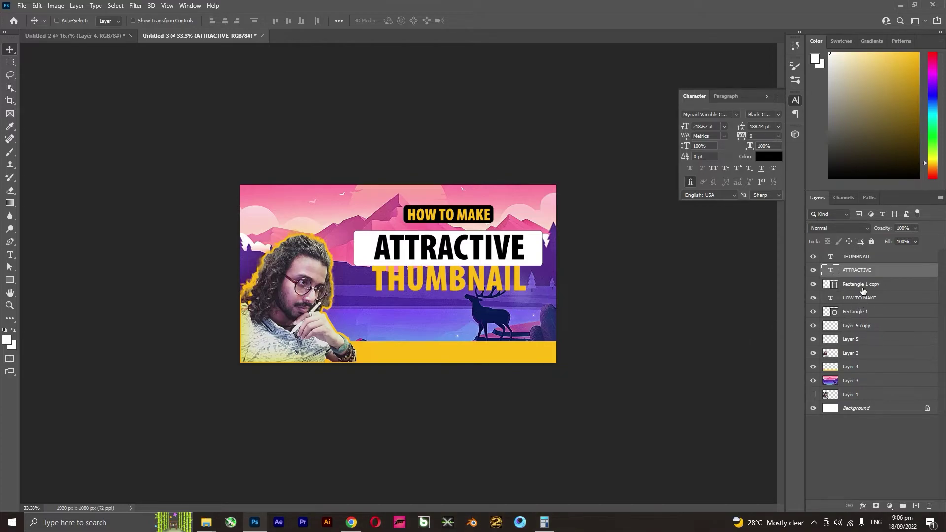
# Duplicate the white box for THUMBNAIL, shrink the text and fill the new box dark navy.
pyautogui.click(861, 291)
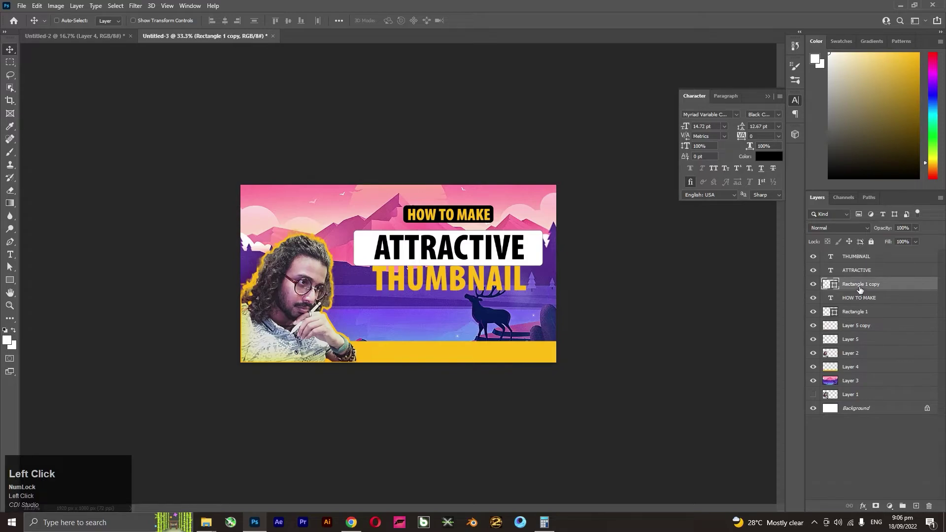
pyautogui.press('ctrl+j')
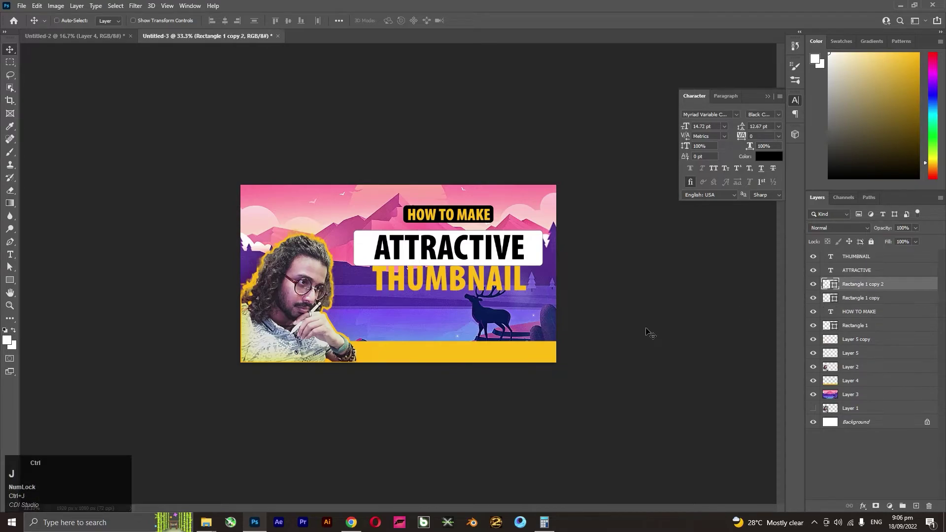
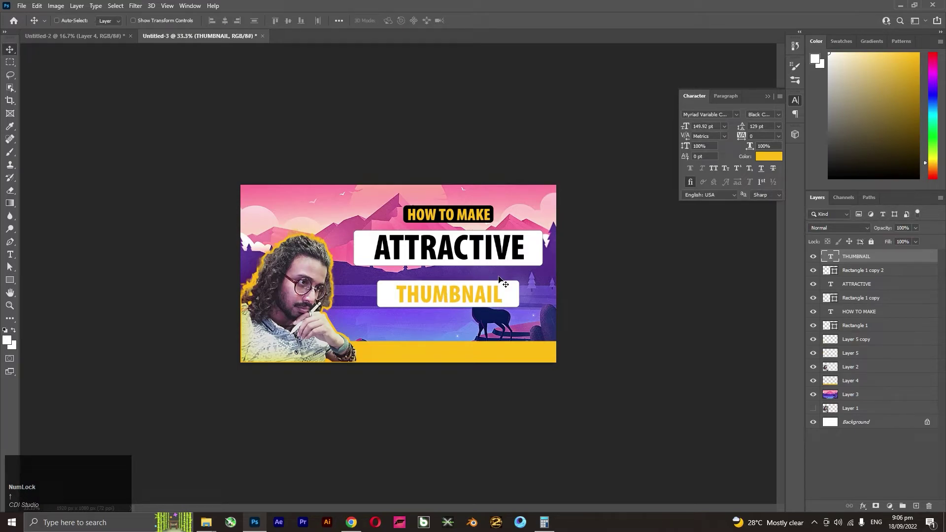
pyautogui.click(854, 275)
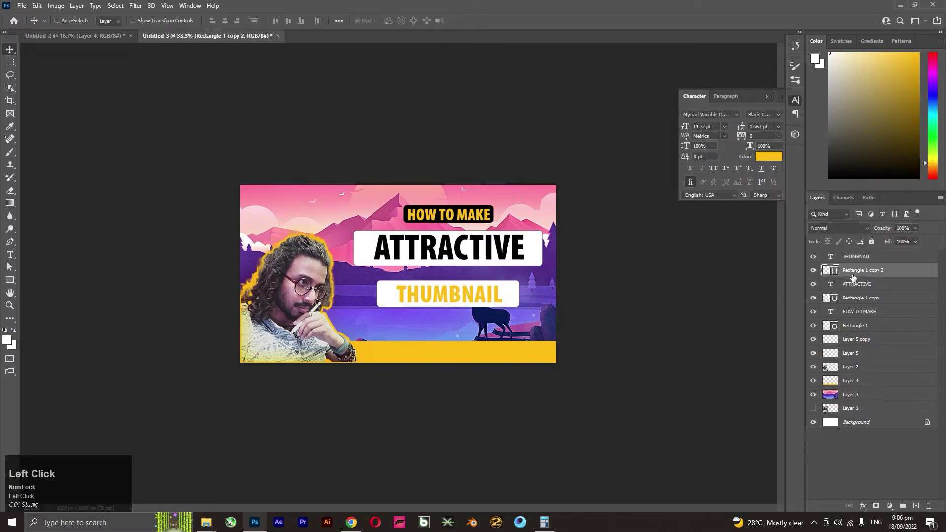
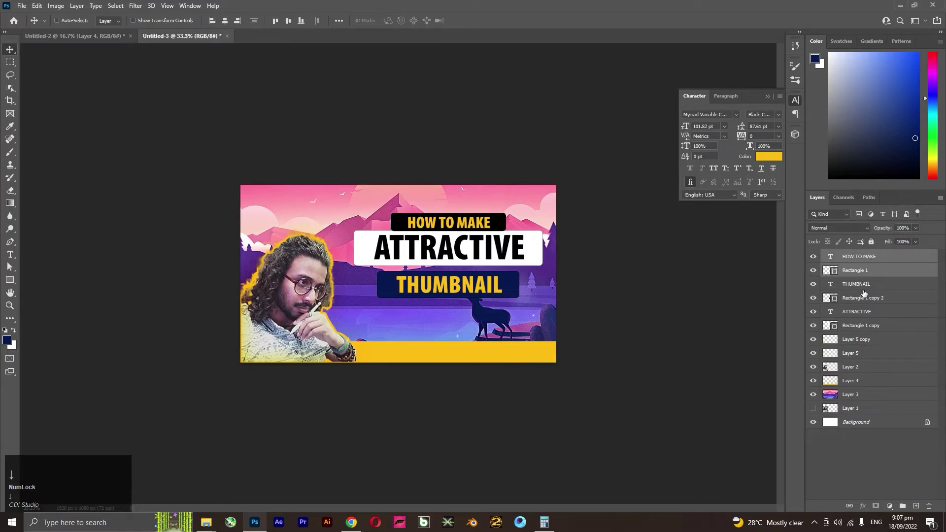
# Free-transform the title text and box layers together, rotating them slightly counter-clockwise and enlarging.
pyautogui.click(865, 299)
pyautogui.press('ctrl+t')
pyautogui.click(864, 313)
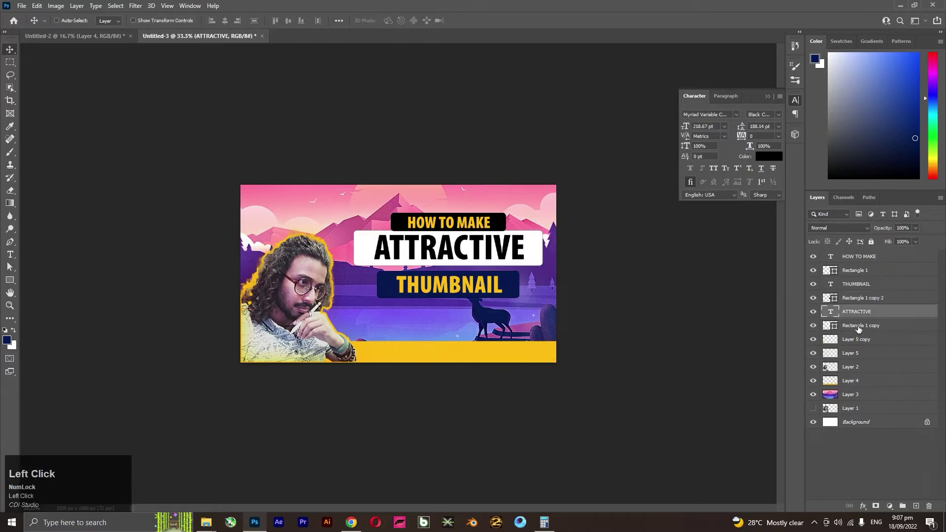
pyautogui.press('ctrl+t')
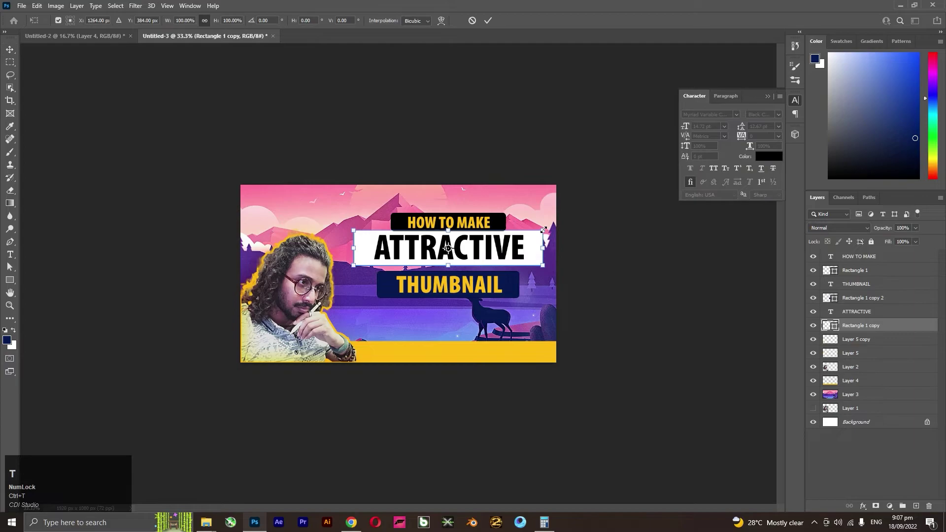
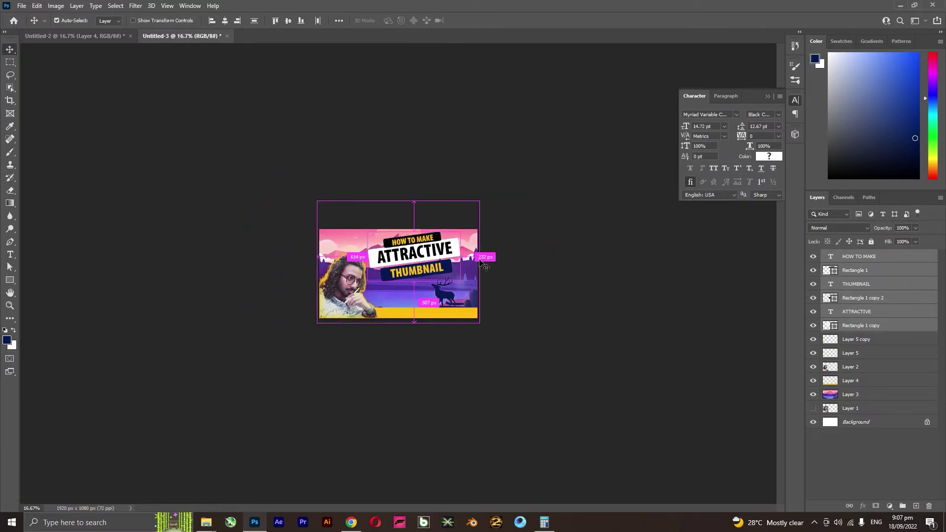
pyautogui.click(591, 293)
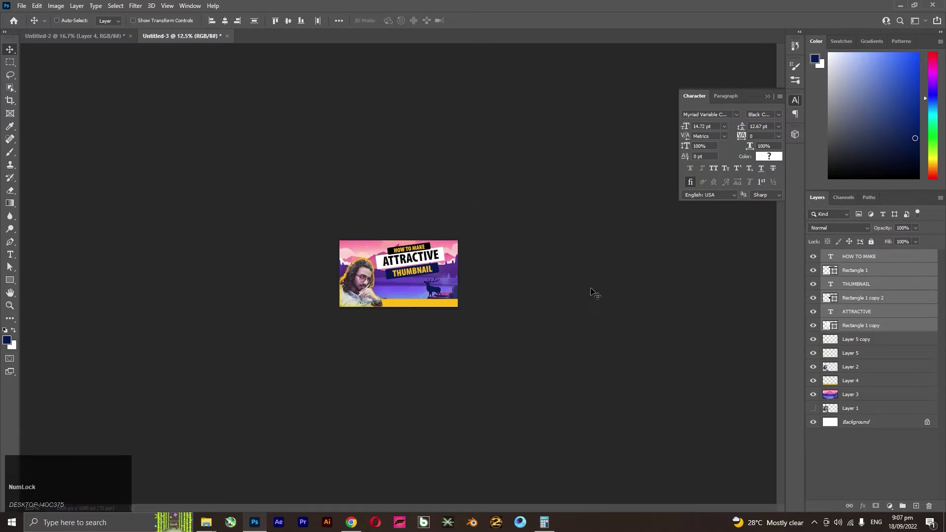
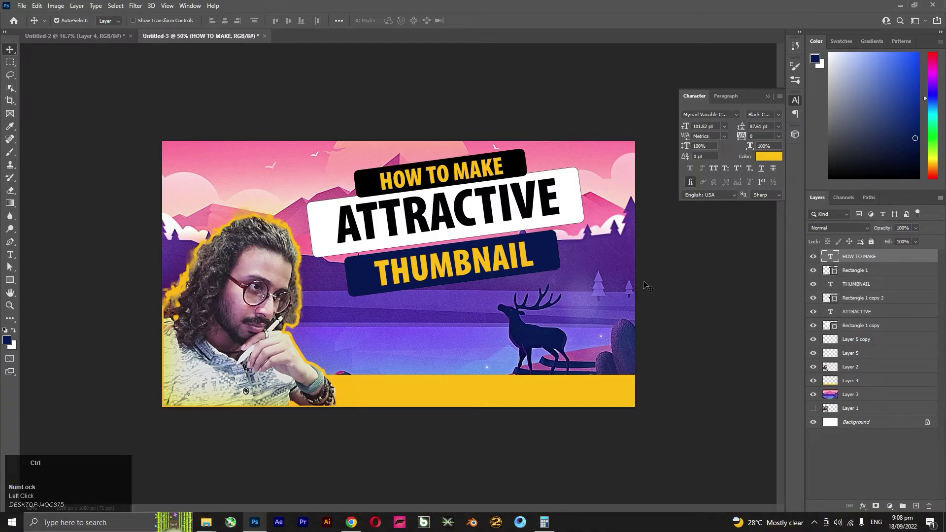
# Paste the Ps logo, scale it into the bottom-right corner and trim away its black corners.
pyautogui.press('ctrl+v')
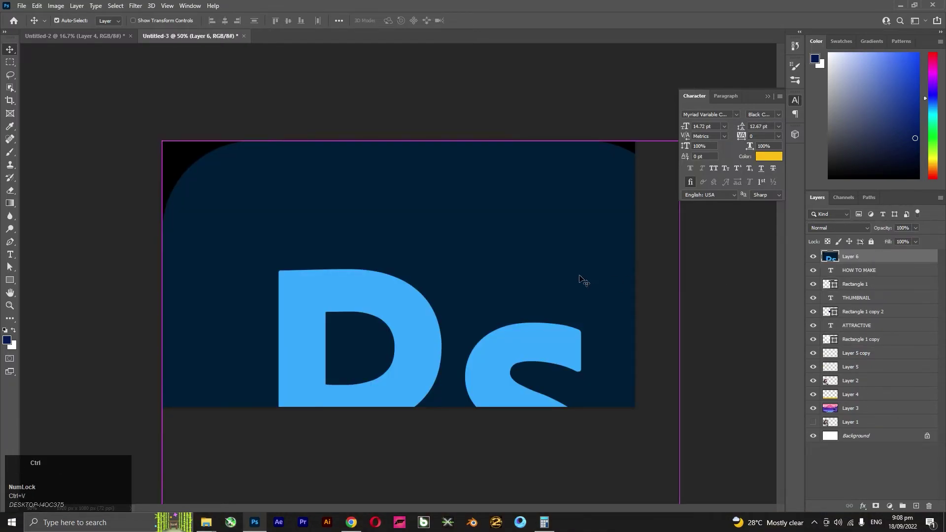
pyautogui.press('ctrl+t')
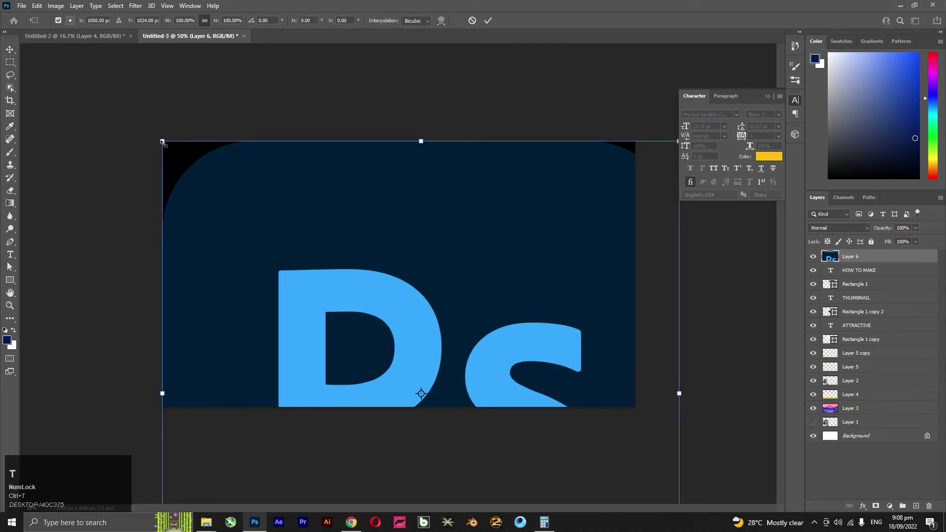
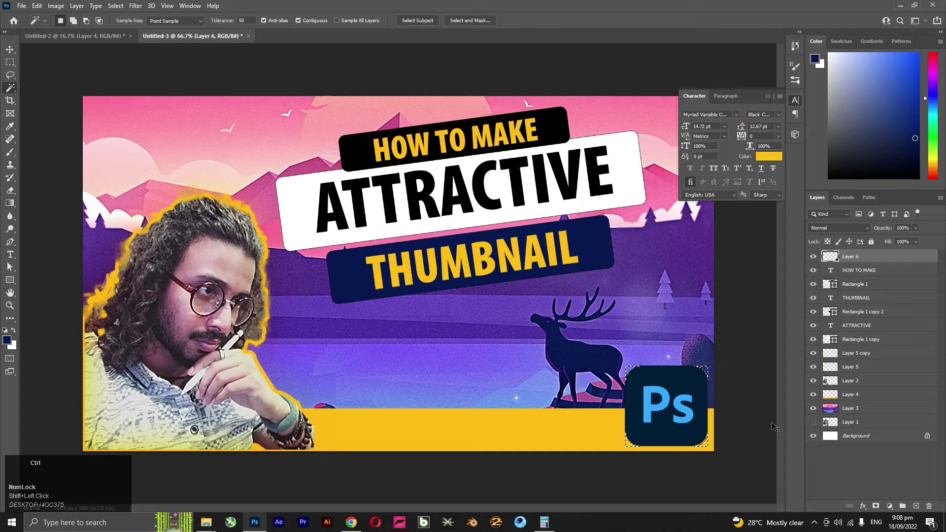
pyautogui.press('ctrl+d')
pyautogui.press('v')
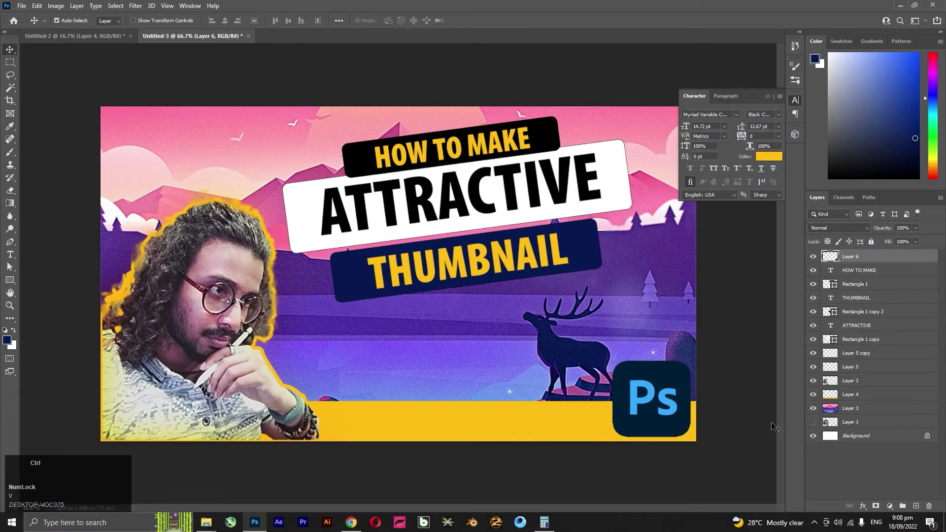
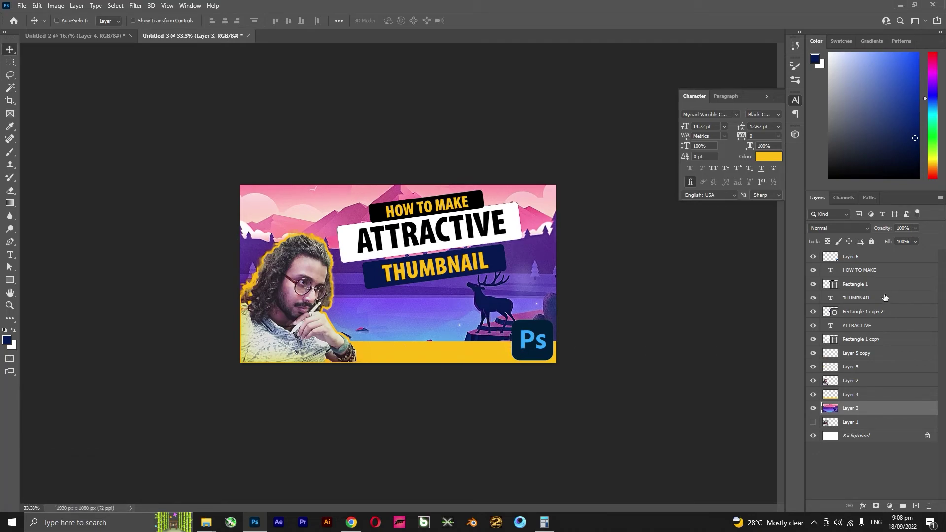
pyautogui.click(870, 259)
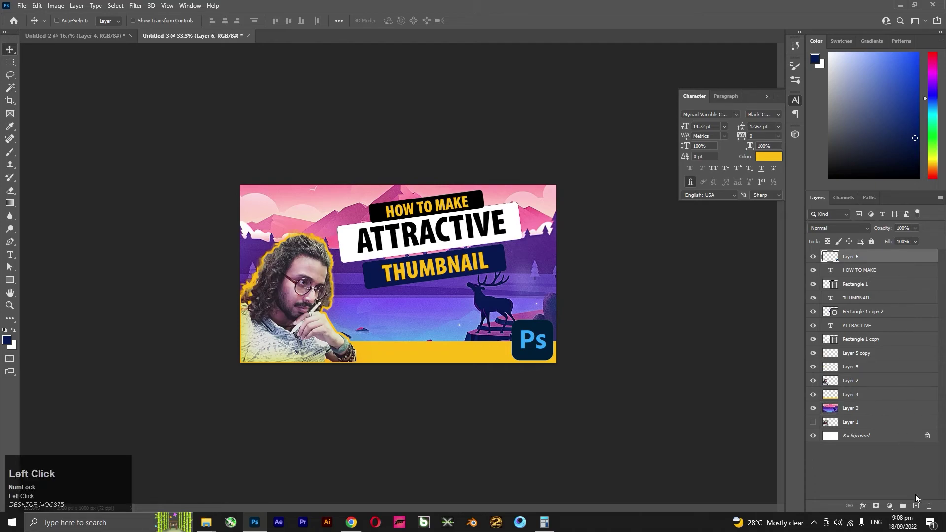
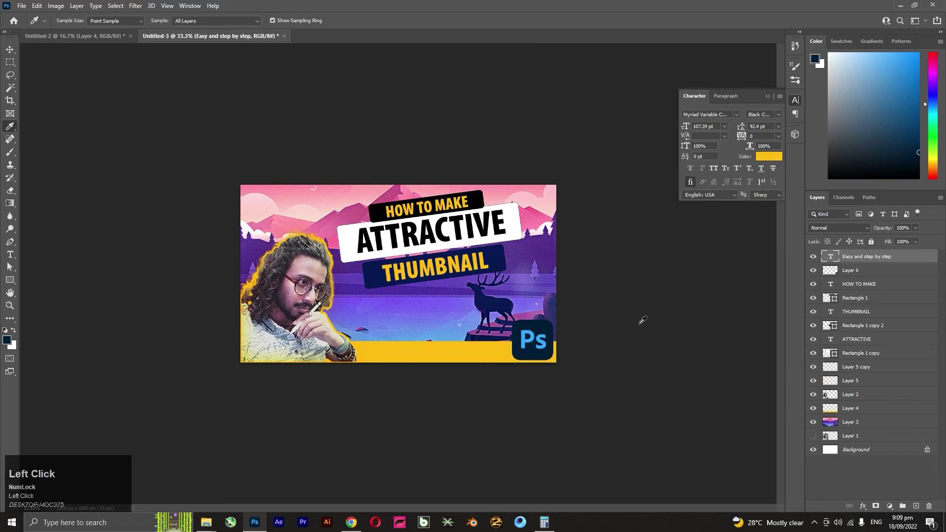
# Move the 'Easy and step by step' caption onto the yellow bottom band beside the logo.
pyautogui.press('v')
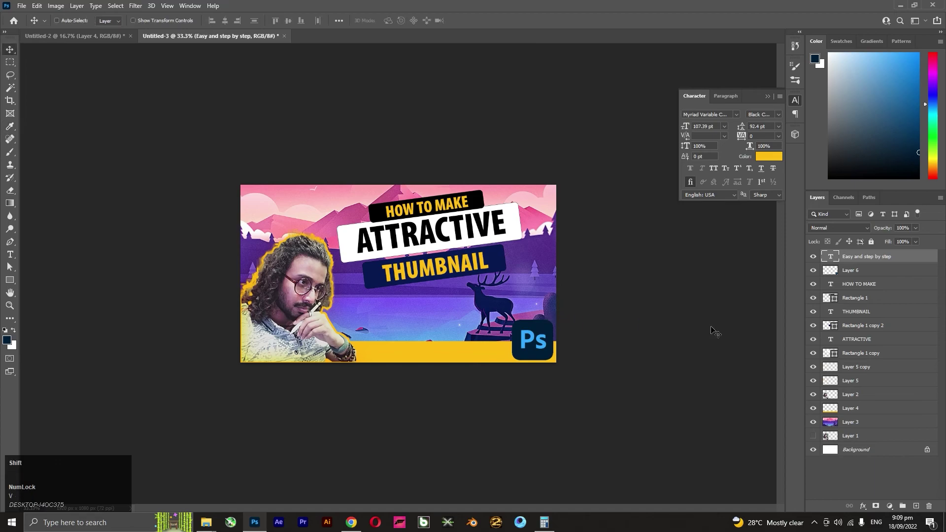